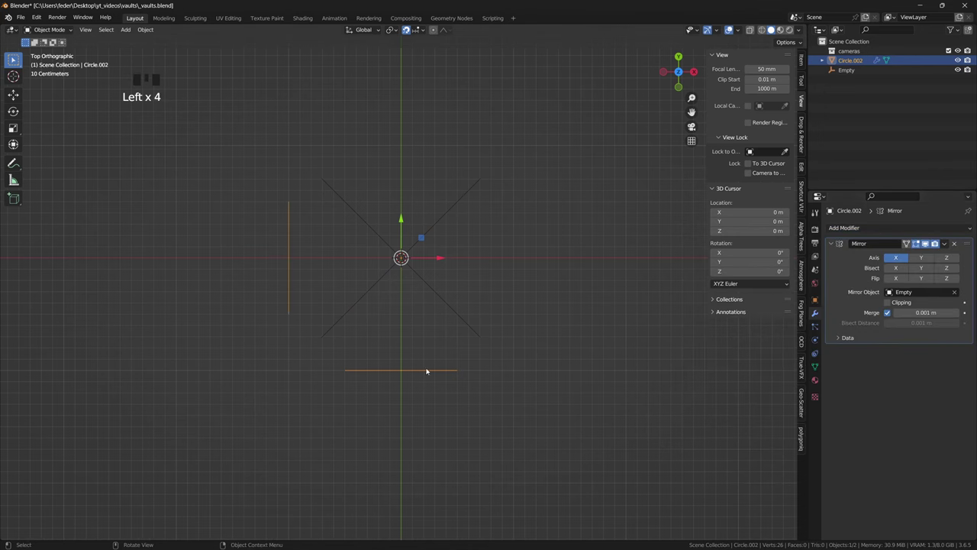
# Add a circle, rotate it X 90 and Z 45 onto the diagonal, then squash the half-arc along Z.
pyautogui.click(429, 372)
pyautogui.press('Tab')
pyautogui.press('g')
pyautogui.press('Tab')
pyautogui.press('r')
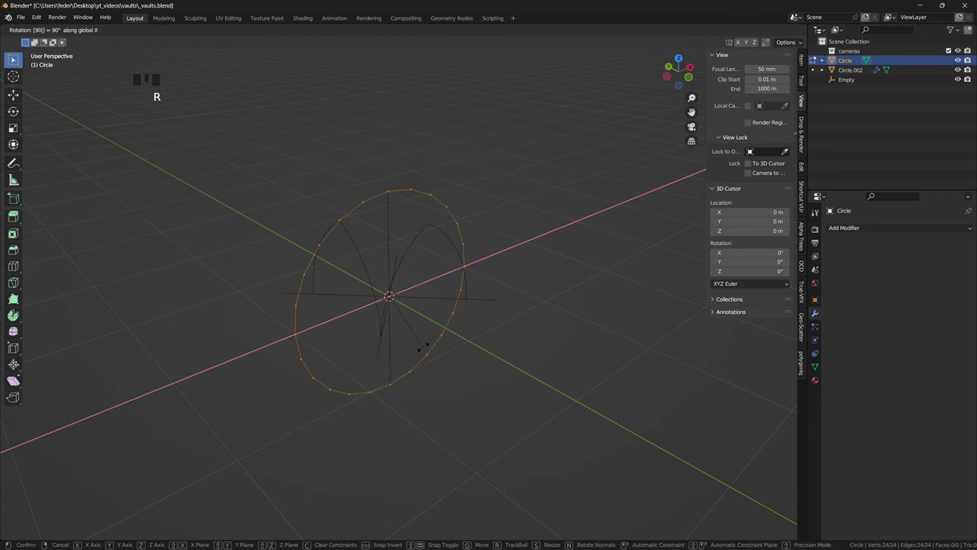
pyautogui.press('r')
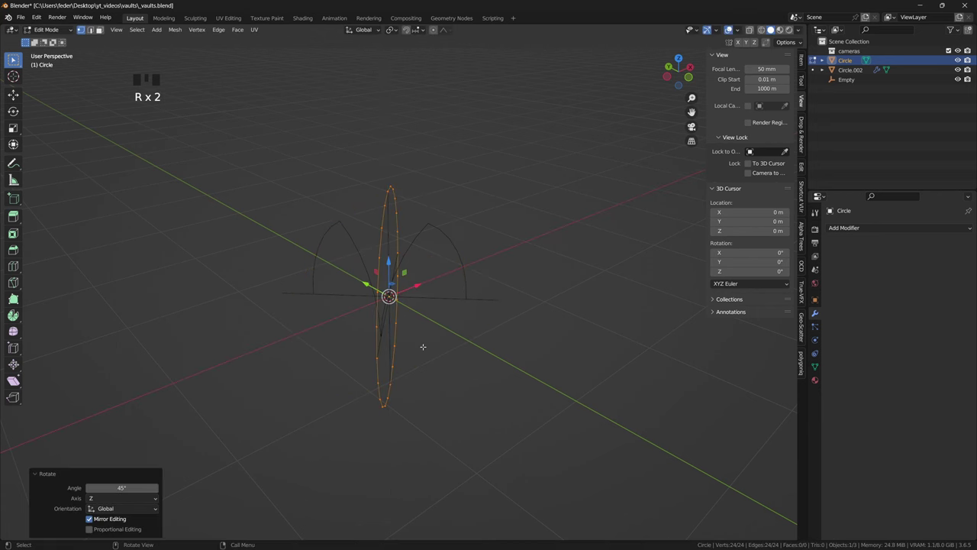
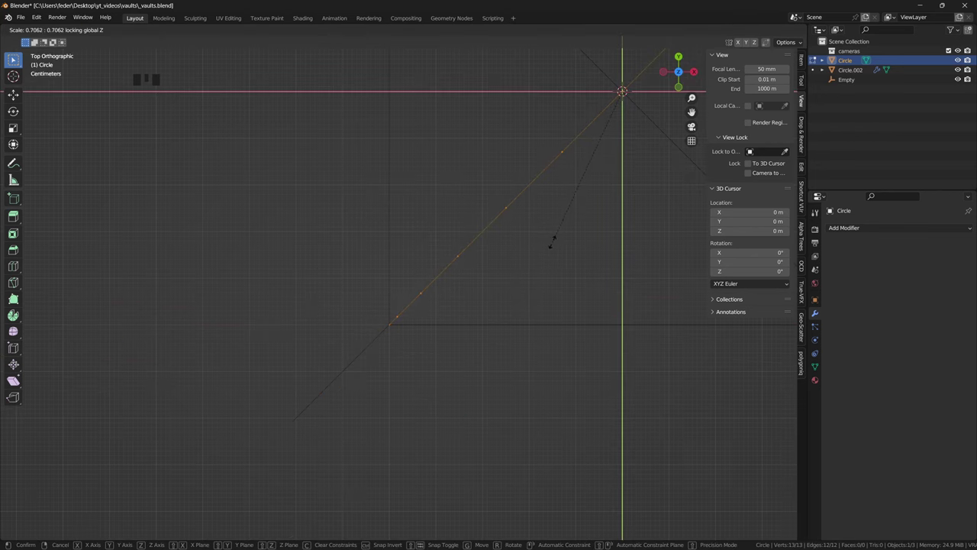
pyautogui.press('s')
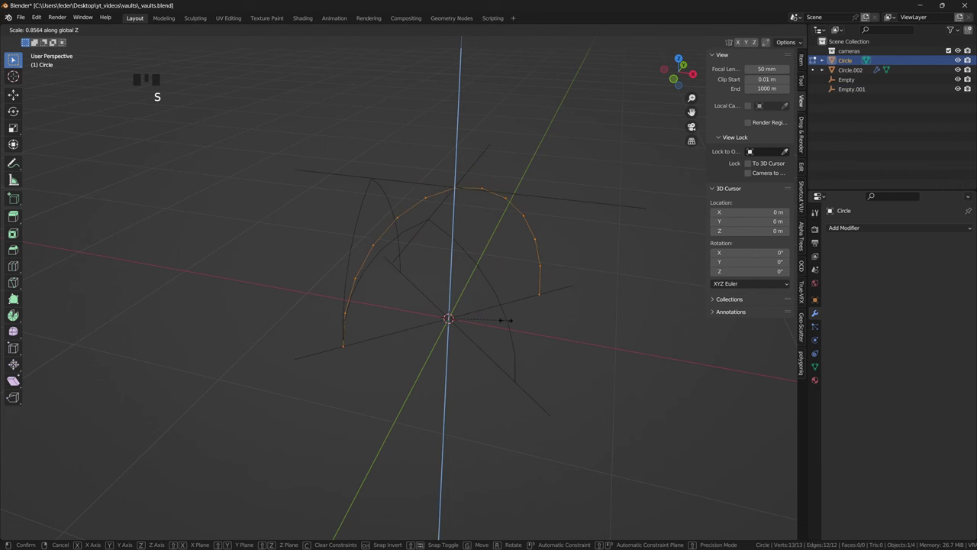
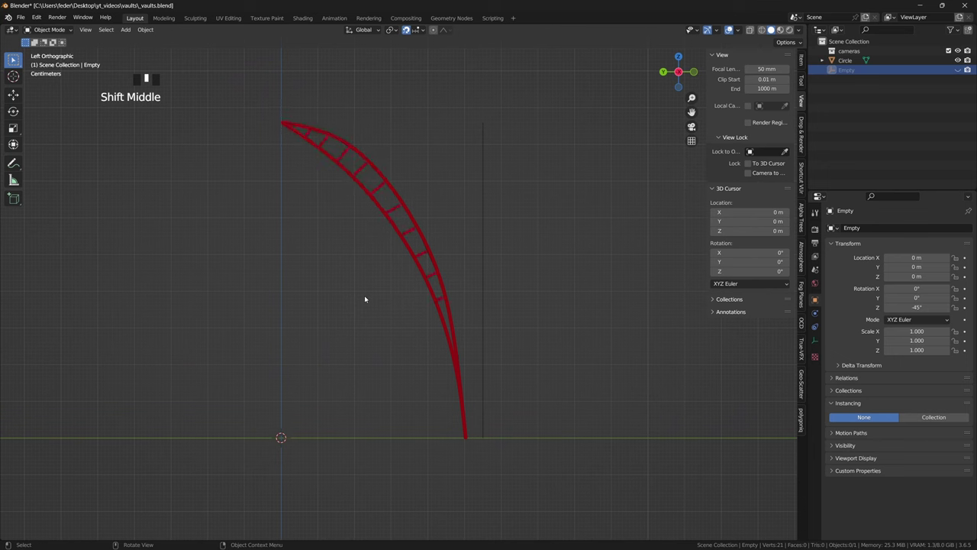
# Select the rib Circle object and enter editing of its curve vertices.
pyautogui.click(425, 275)
pyautogui.press('Tab')
pyautogui.press('alt+a')
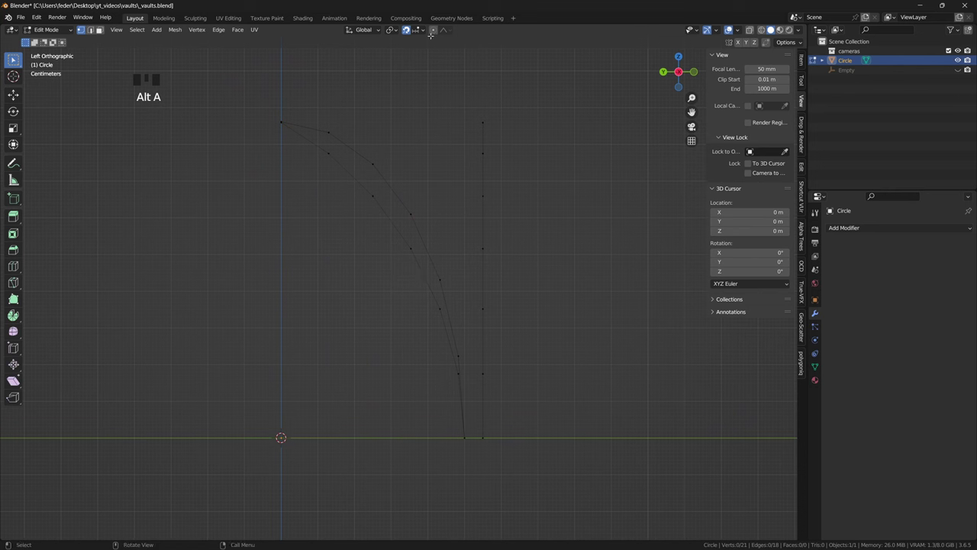
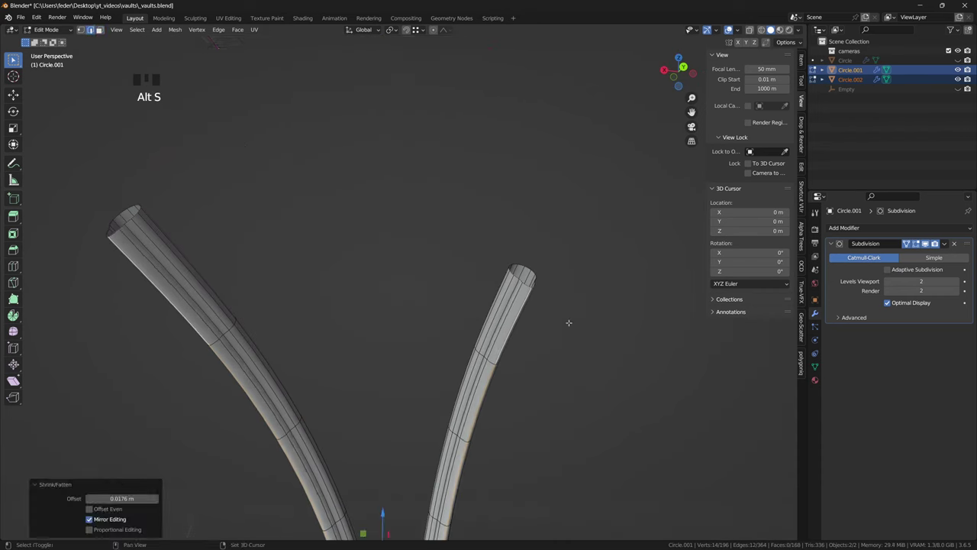
# Extrude the rib into a tube and adjust its modifier stack and placement.
pyautogui.press('alt+e')
pyautogui.moveTo(865, 318); pyautogui.dragTo(946, 232)
pyautogui.click(906, 314)
pyautogui.press('g')
pyautogui.press('g')
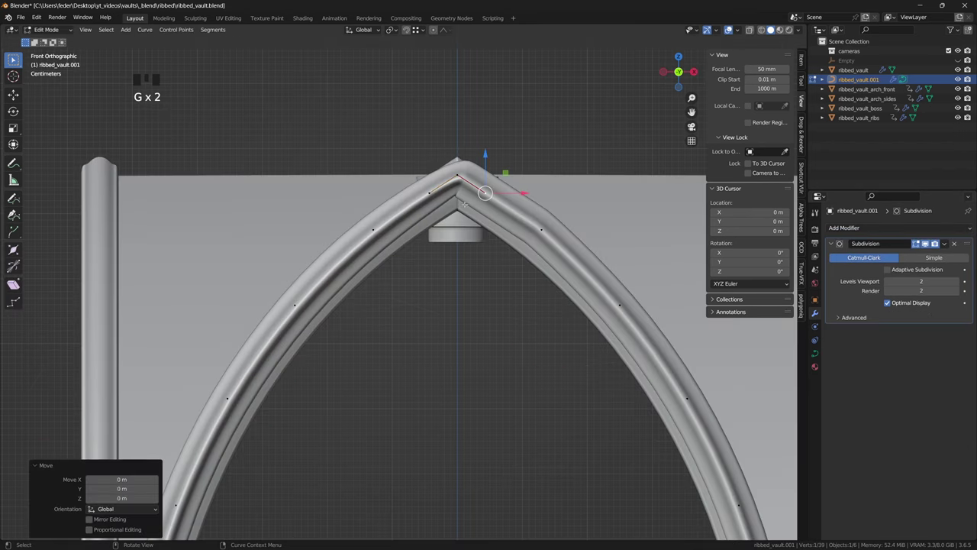
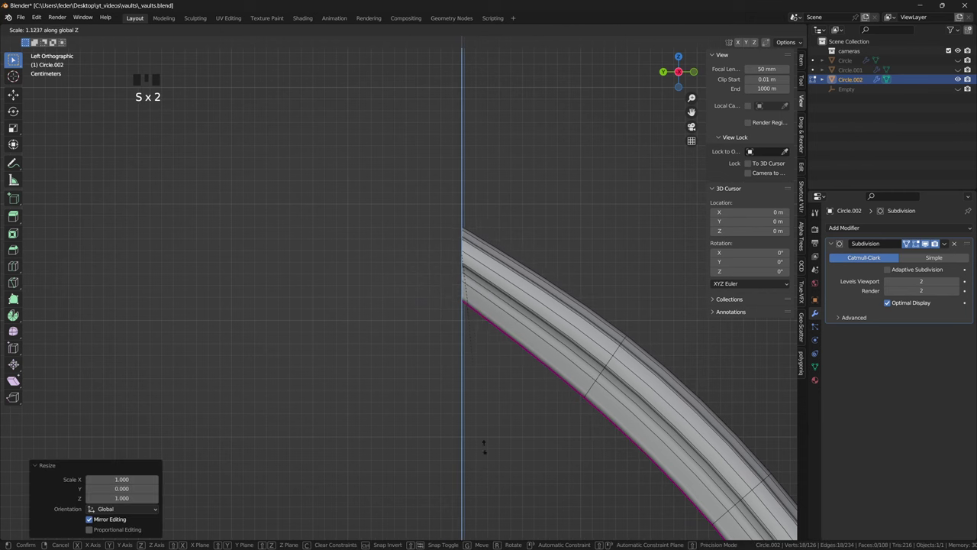
# Flatten the rib's end vertices onto the mirror plane and move Mirror above Subdivision.
pyautogui.press('g')
pyautogui.press('Tab')
pyautogui.moveTo(864, 230); pyautogui.dragTo(942, 234)
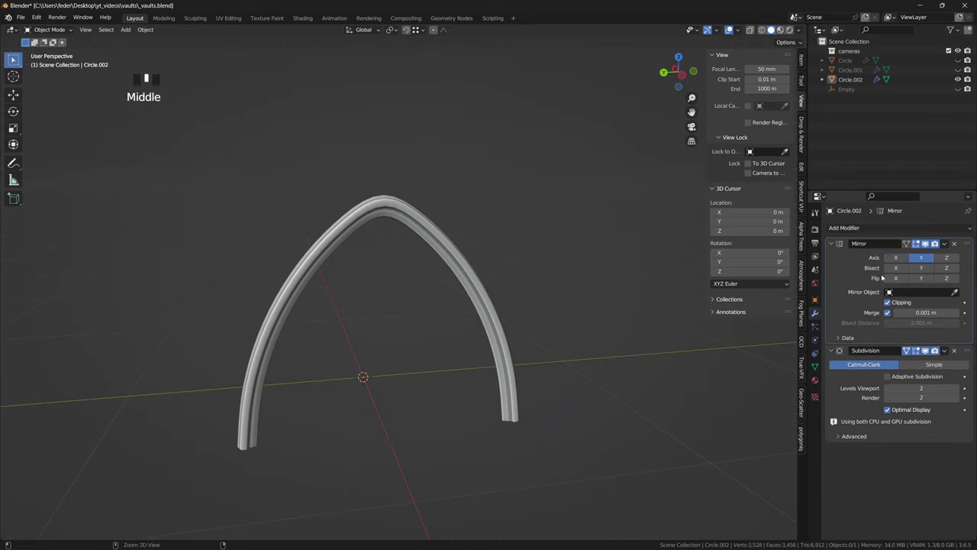
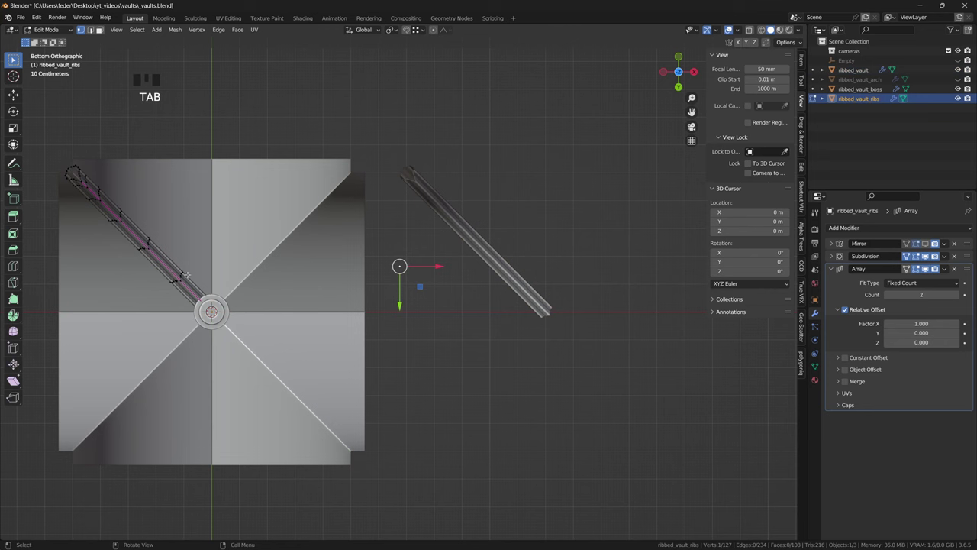
# Move the rib's end vertex into place and leave edit mode.
pyautogui.click(409, 33)
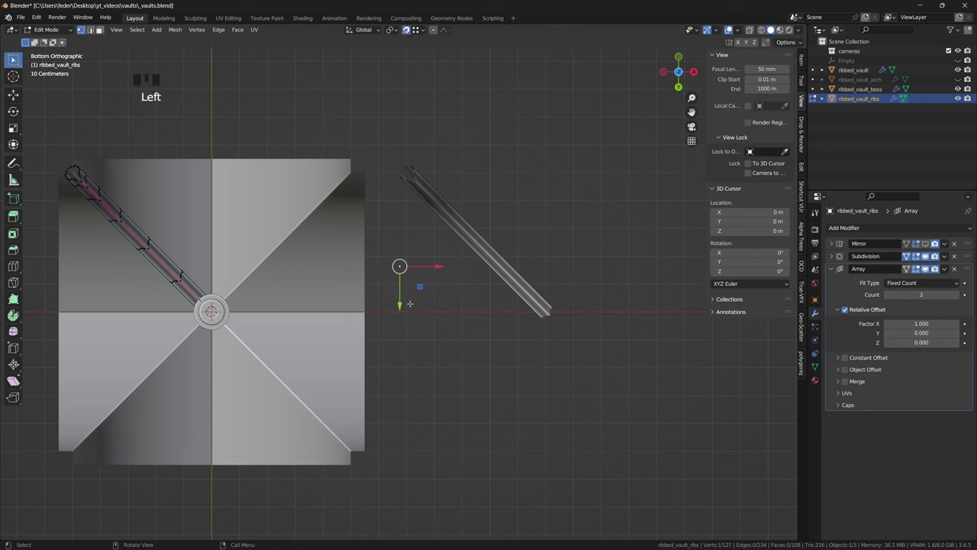
pyautogui.press('g')
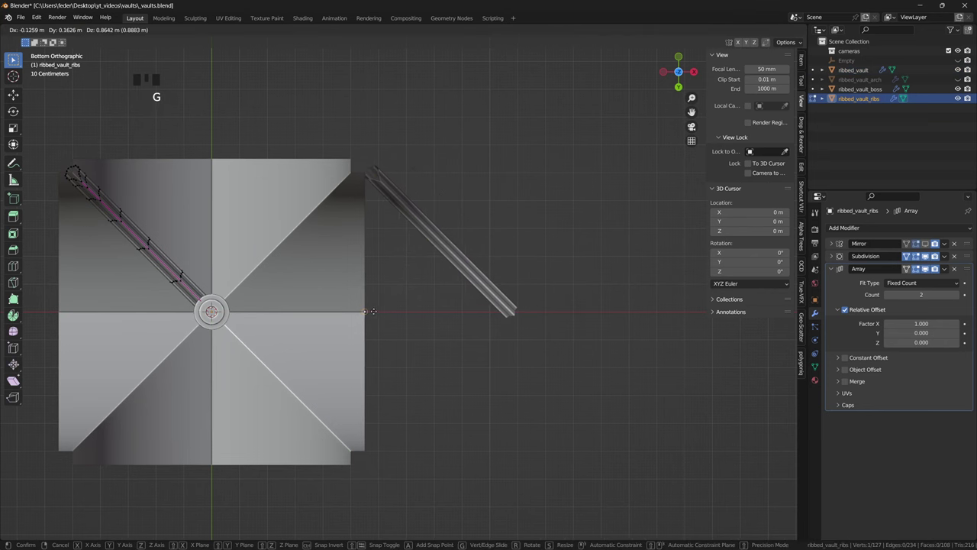
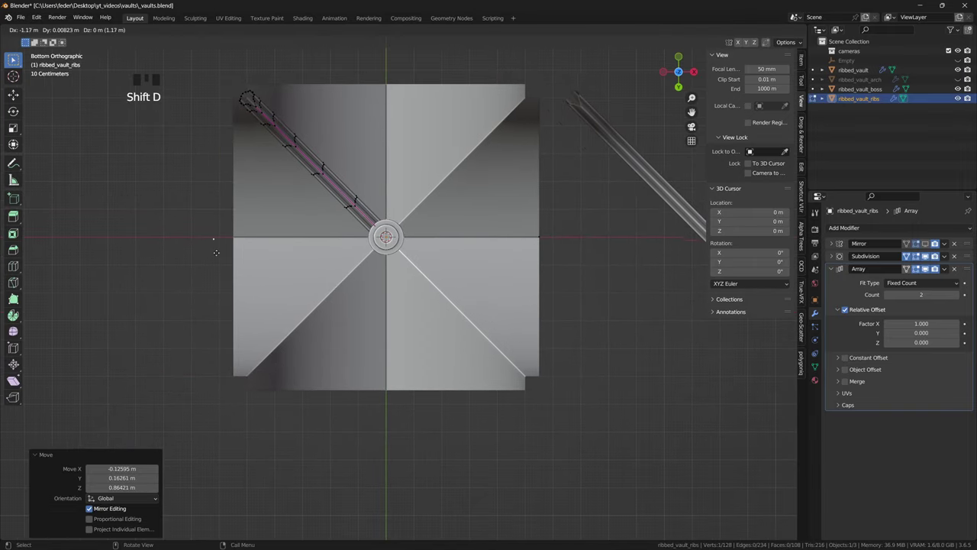
pyautogui.press('Tab')
pyautogui.moveTo(420, 224); pyautogui.dragTo(371, 263)
# Enable the Array repetition on the vault shell and the ribs object for adjoining bays.
pyautogui.click(371, 263)
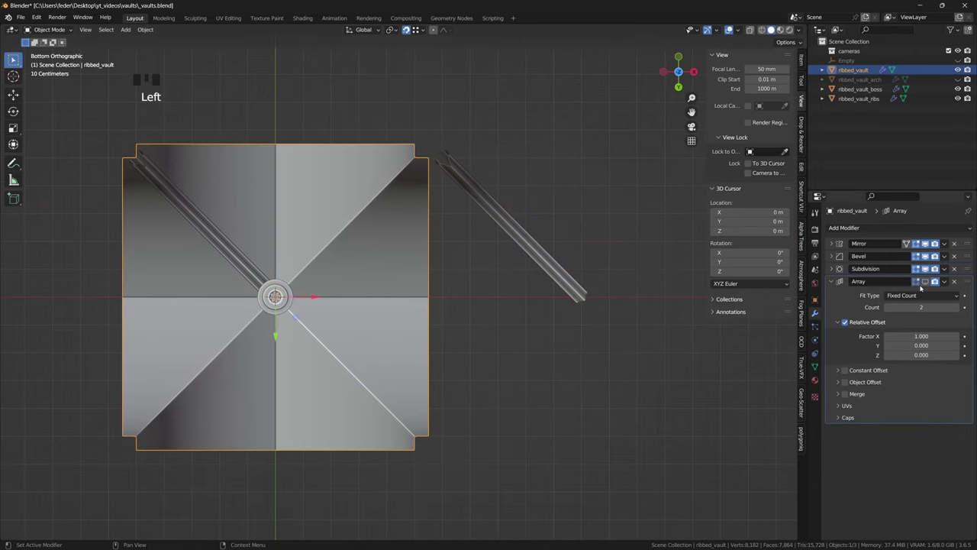
pyautogui.click(927, 285)
pyautogui.click(242, 254)
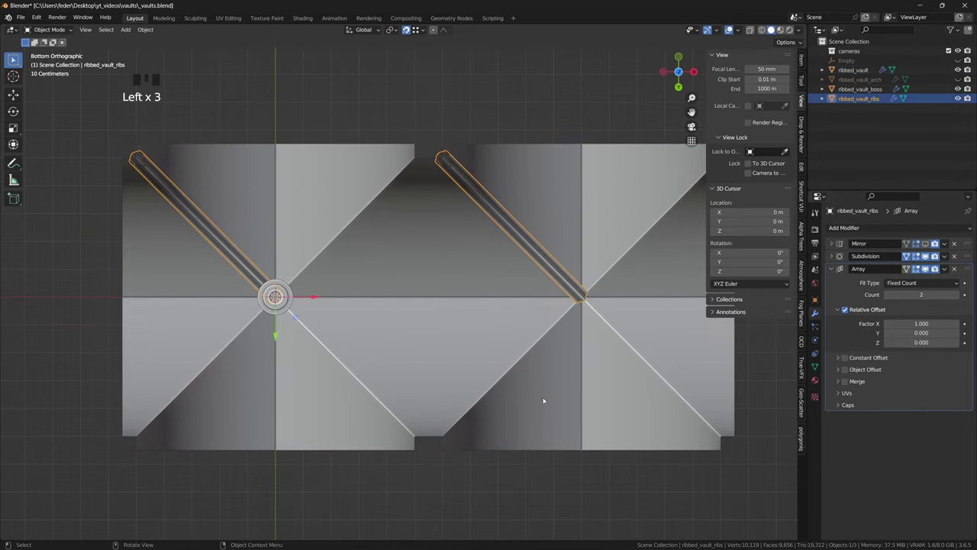
pyautogui.click(932, 244)
pyautogui.click(412, 283)
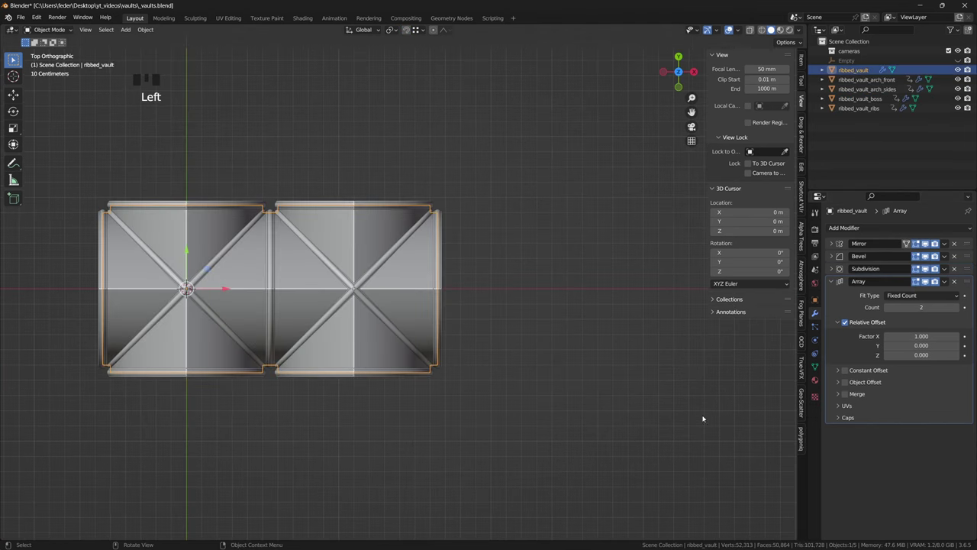
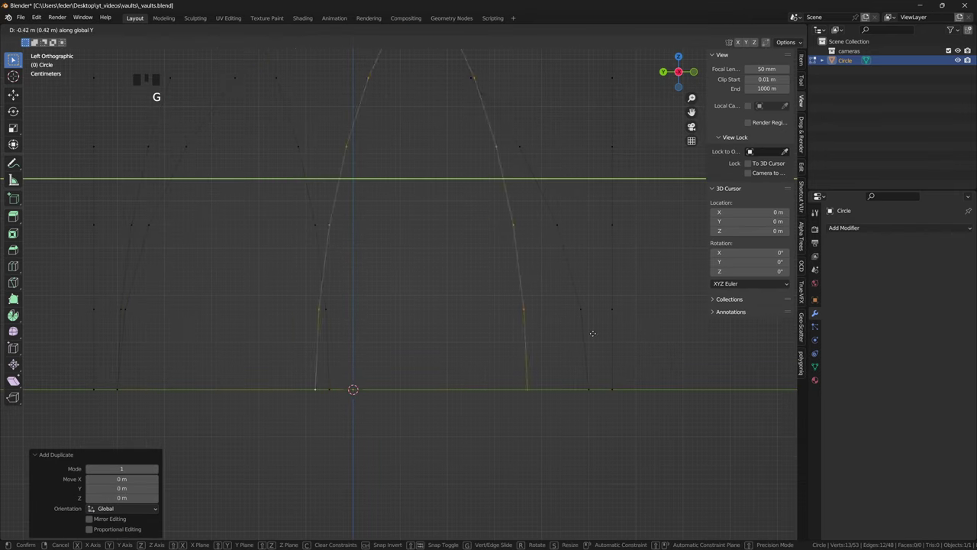
# Confirm the duplicated arc, reorder the Mirror modifier and bring up the Add menu.
pyautogui.press('Tab')
pyautogui.moveTo(868, 229); pyautogui.dragTo(681, 63)
pyautogui.press('shift+a')
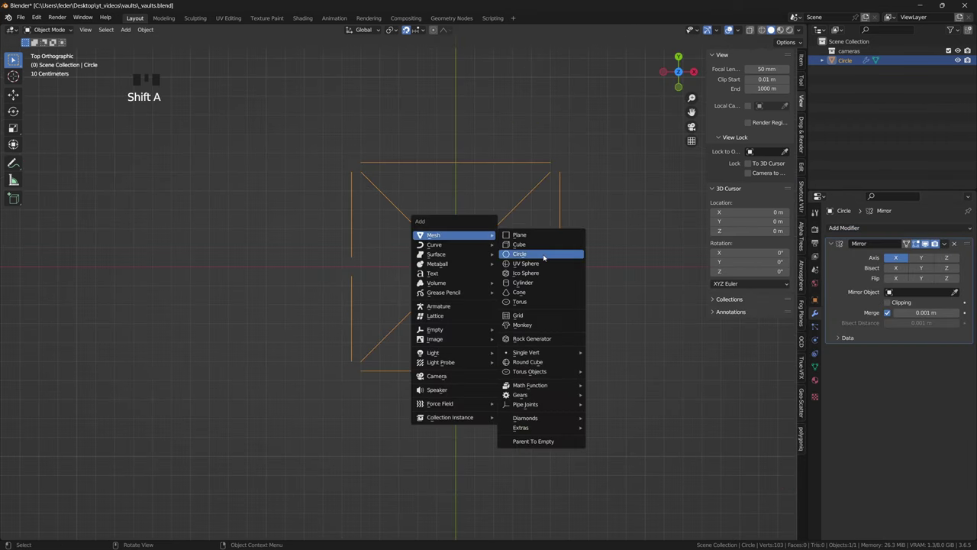
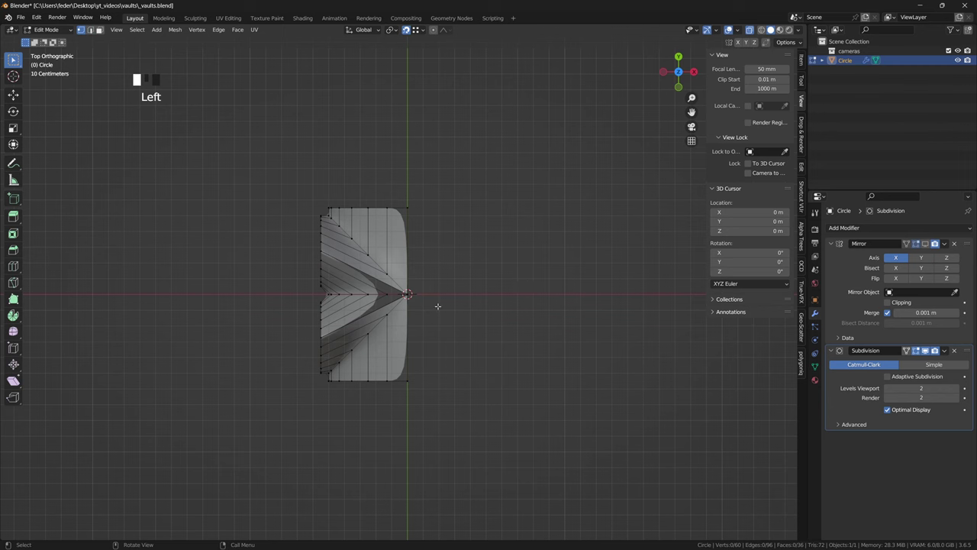
# Merge the selected vertices at center and unhide the fan-vault pieces in the Outliner.
pyautogui.press('m')
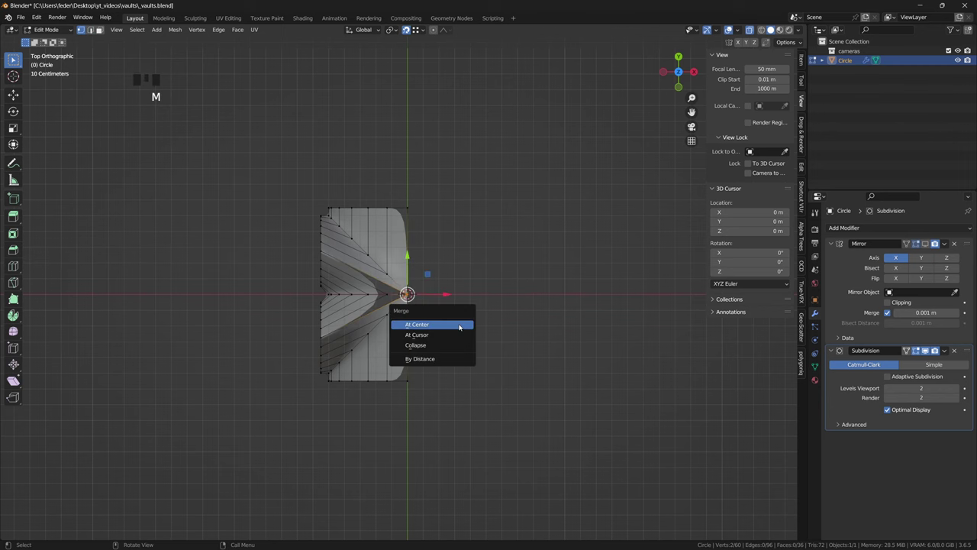
pyautogui.press('Tab')
pyautogui.click(960, 70)
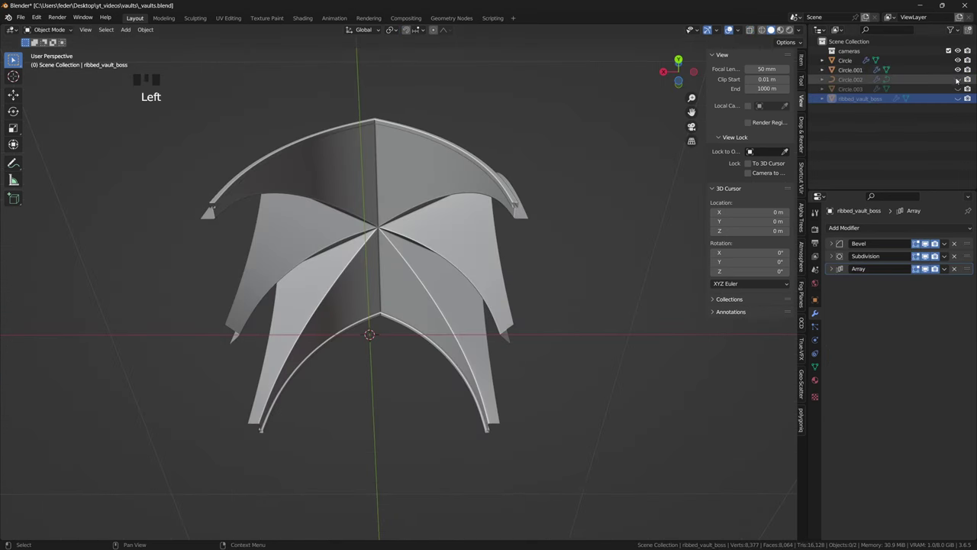
pyautogui.click(958, 78)
pyautogui.click(958, 88)
pyautogui.click(959, 97)
# Inspect the fan vault's Array repetition, then select the plain ribbed vault.
pyautogui.scroll(-3)
pyautogui.moveTo(558, 335); pyautogui.dragTo(428, 296)
pyautogui.press('alt+\\')
pyautogui.click(429, 288)
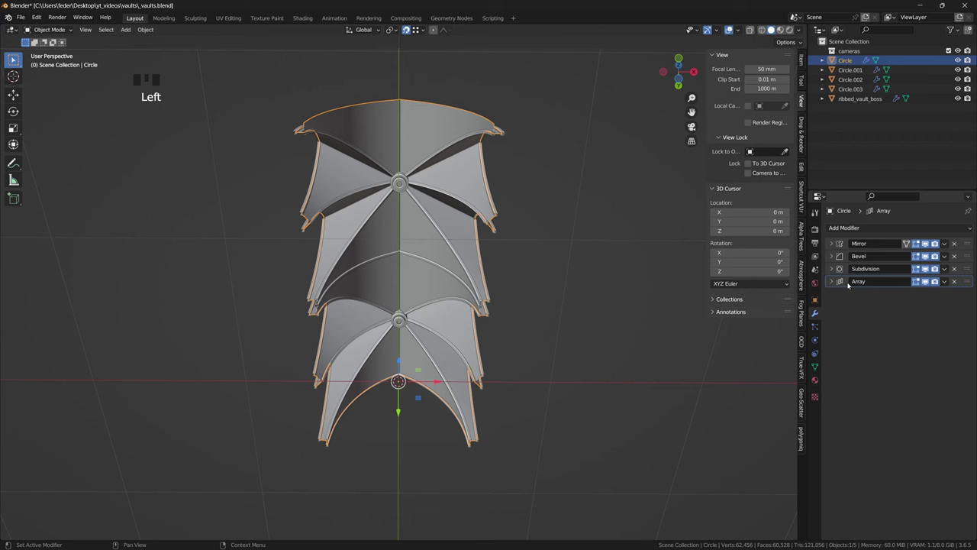
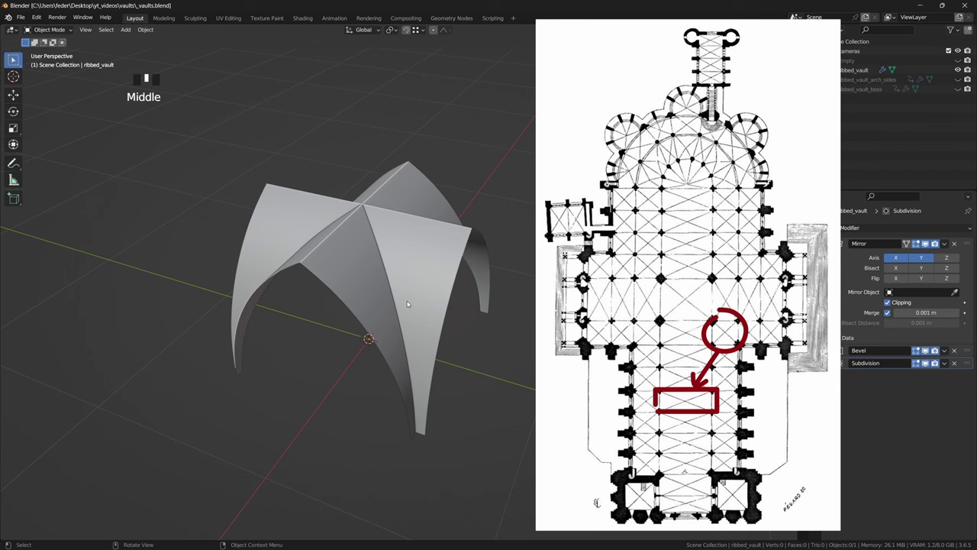
pyautogui.click(401, 292)
# Move the vault's vertices along Y and apply the Mirror modifier permanently.
pyautogui.press('Tab')
pyautogui.press('g')
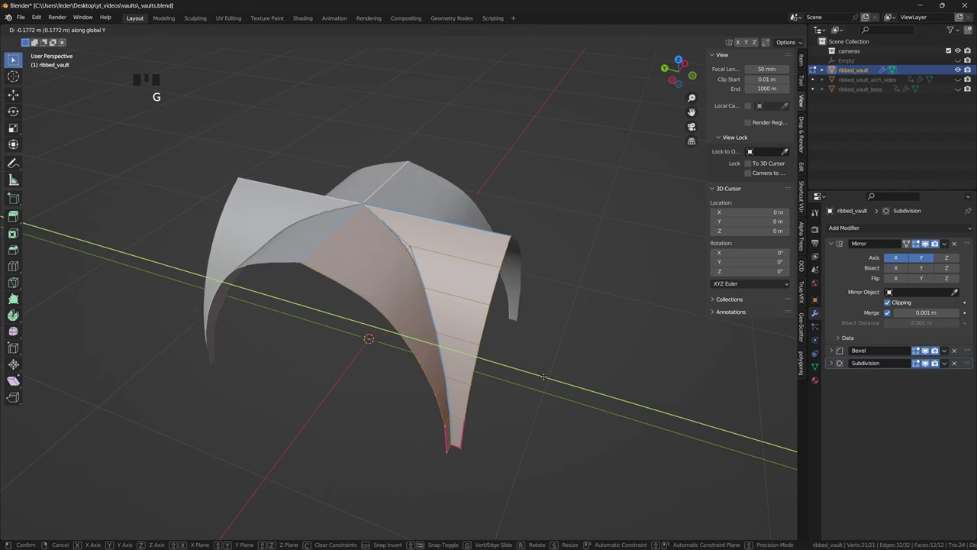
pyautogui.press('Tab')
pyautogui.press('ctrl+a')
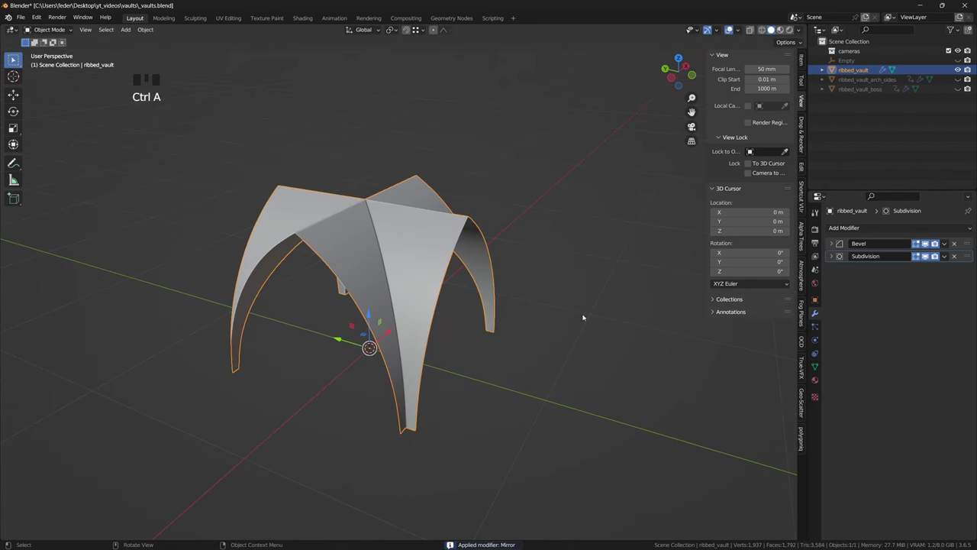
# Scale the shell into a long rectangular bay and view it straight from the side.
pyautogui.press('Tab')
pyautogui.press('s')
pyautogui.press('Tab')
pyautogui.click(681, 69)
pyautogui.click(559, 248)
pyautogui.moveTo(455, 281); pyautogui.dragTo(684, 79)
pyautogui.click(684, 78)
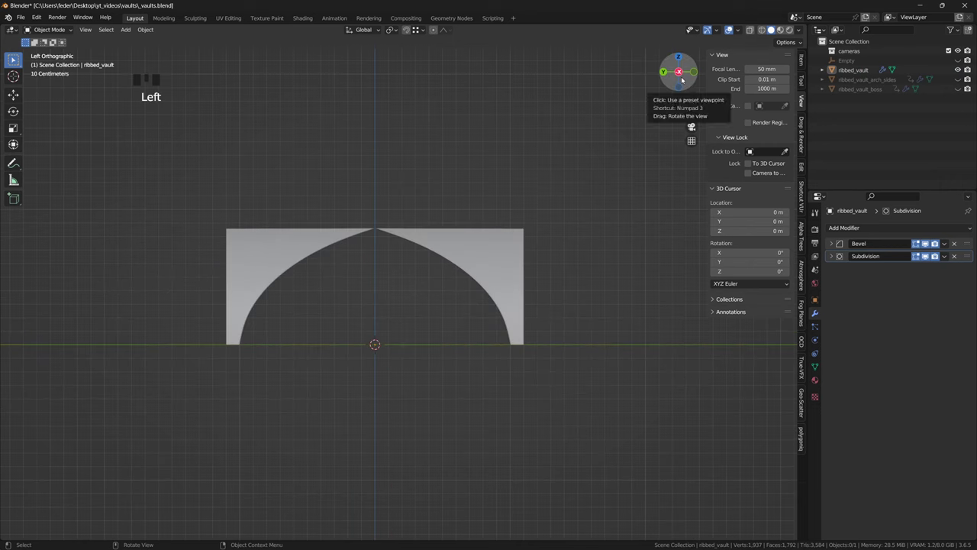
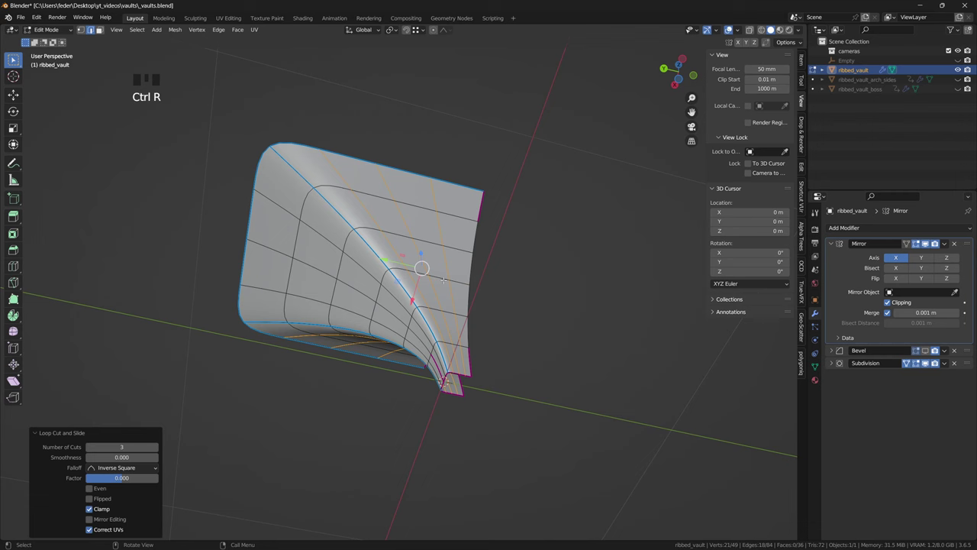
# Slide the three new edge loops along the vault surface.
pyautogui.press('g')
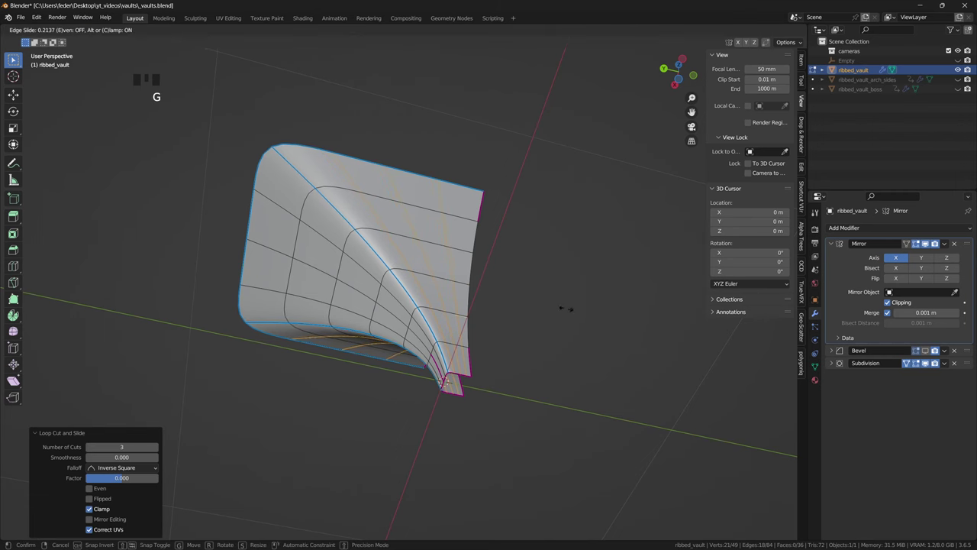
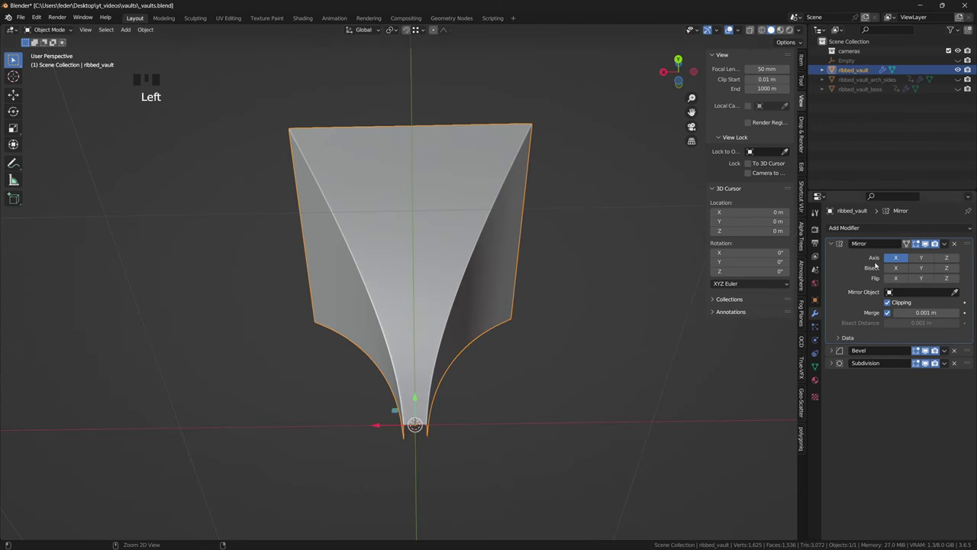
# Shift the vault geometry along X and Y toward the centre.
pyautogui.press('ctrl+a')
pyautogui.scroll(3)
pyautogui.press('g')
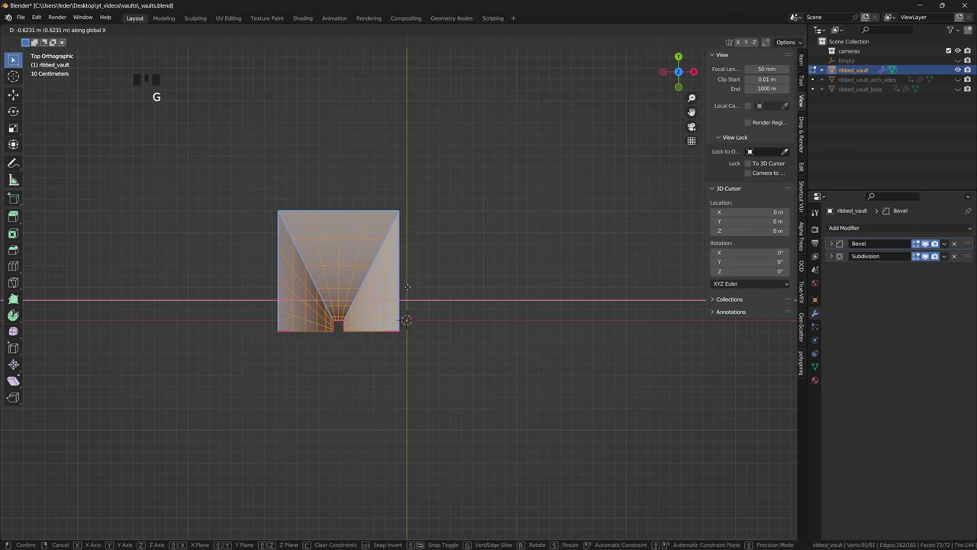
pyautogui.press('g')
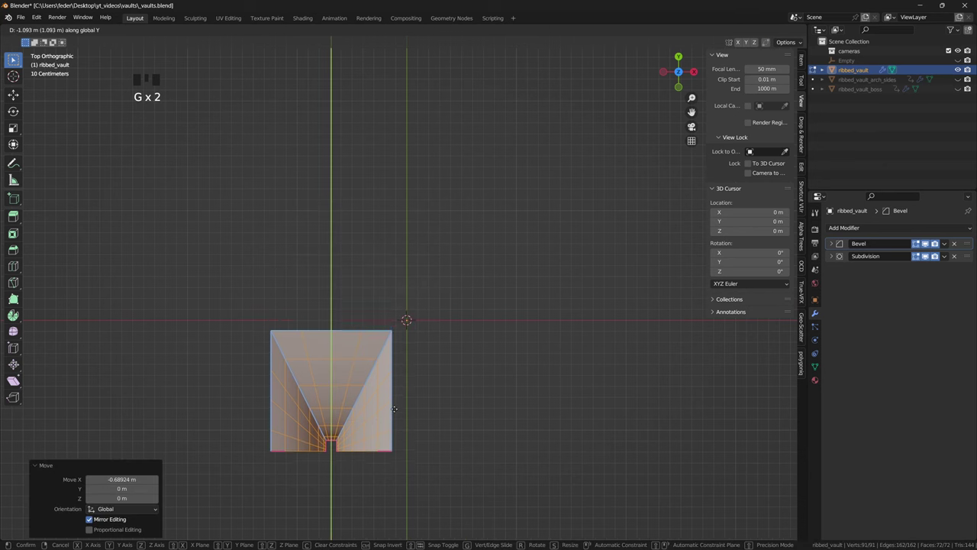
pyautogui.press('Tab')
# Enable Y on the Mirror modifier and nudge the geometry onto the mirror centre.
pyautogui.moveTo(887, 228); pyautogui.dragTo(959, 216)
pyautogui.click(924, 256)
pyautogui.press('g')
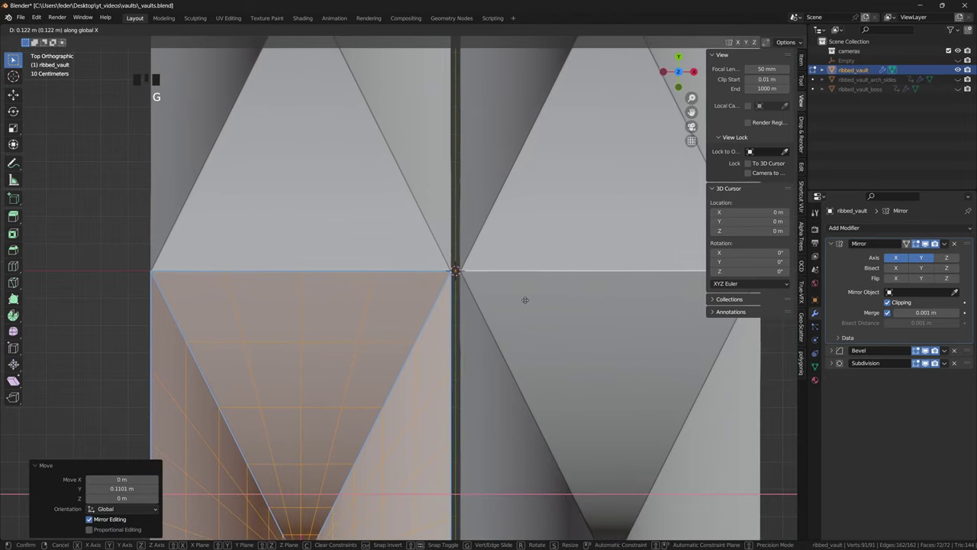
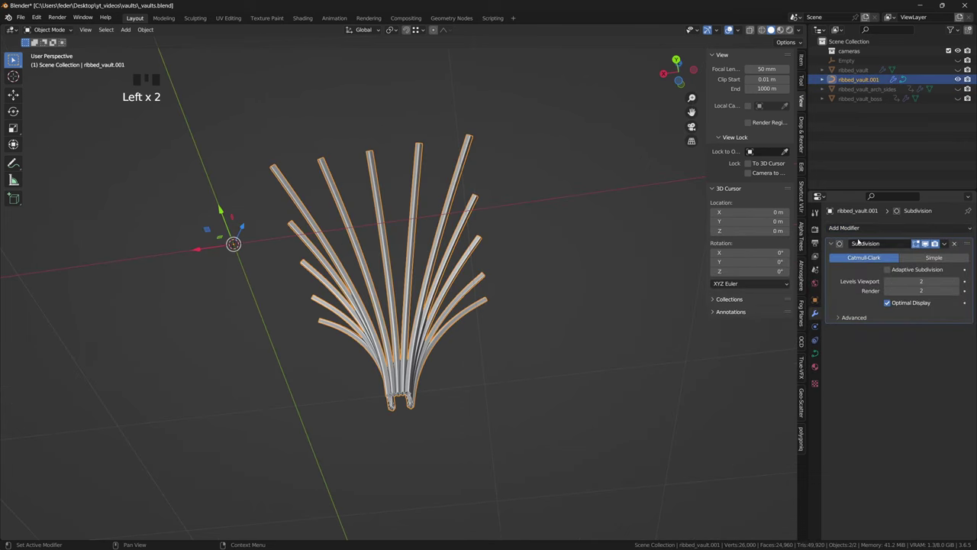
# Drag the Mirror modifier above Subdivision in the rib fan's stack.
pyautogui.moveTo(869, 231); pyautogui.dragTo(949, 230)
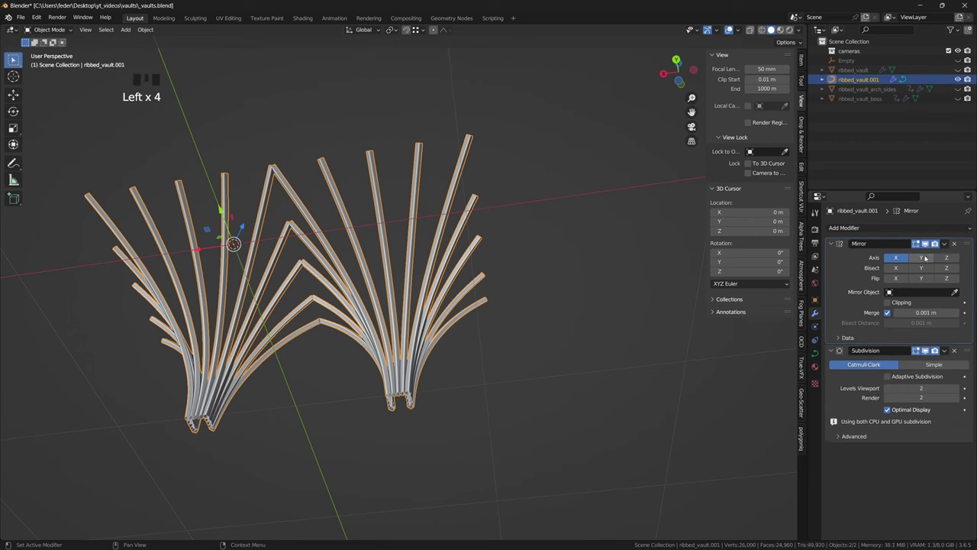
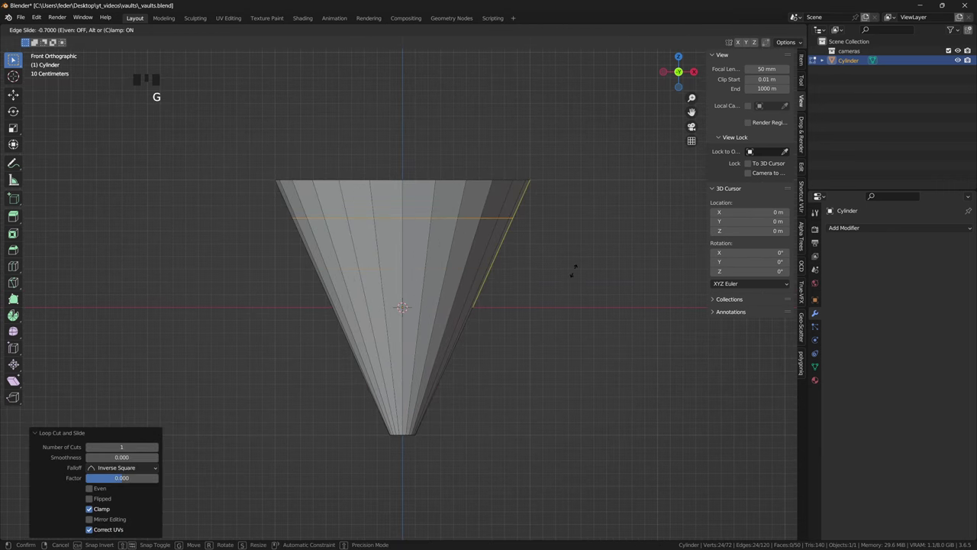
# Narrow the lower ring to 0.3 and bevel the edge where the shaft meets the funnel.
pyautogui.press('s')
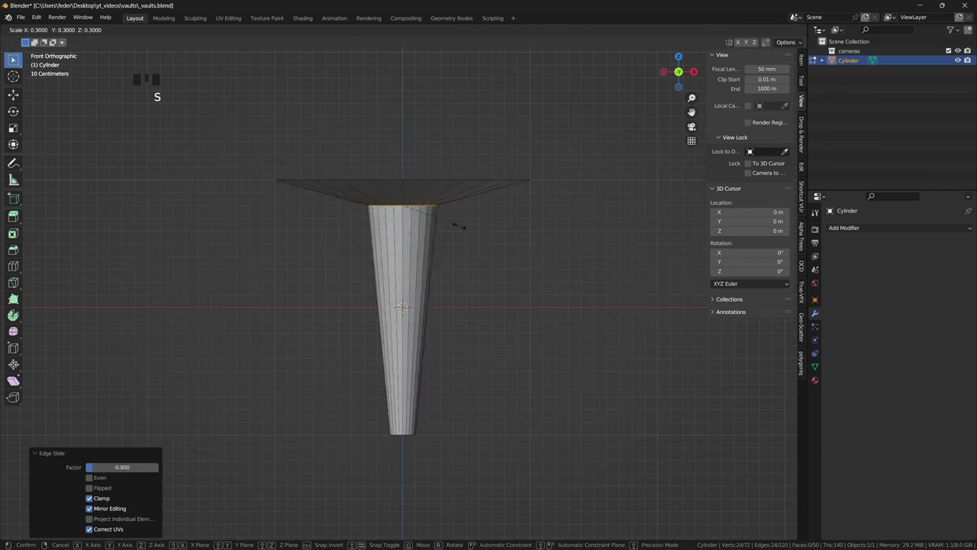
pyautogui.press('ctrl+b')
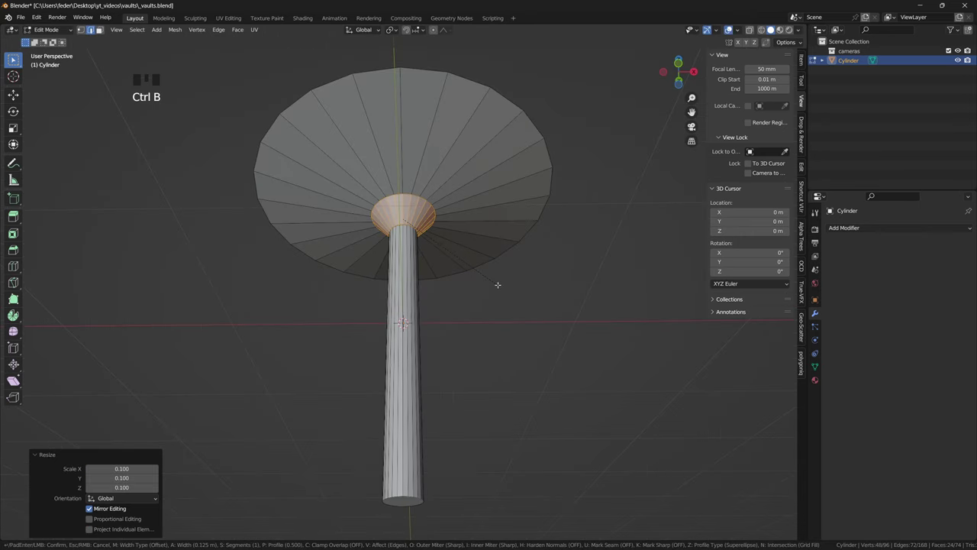
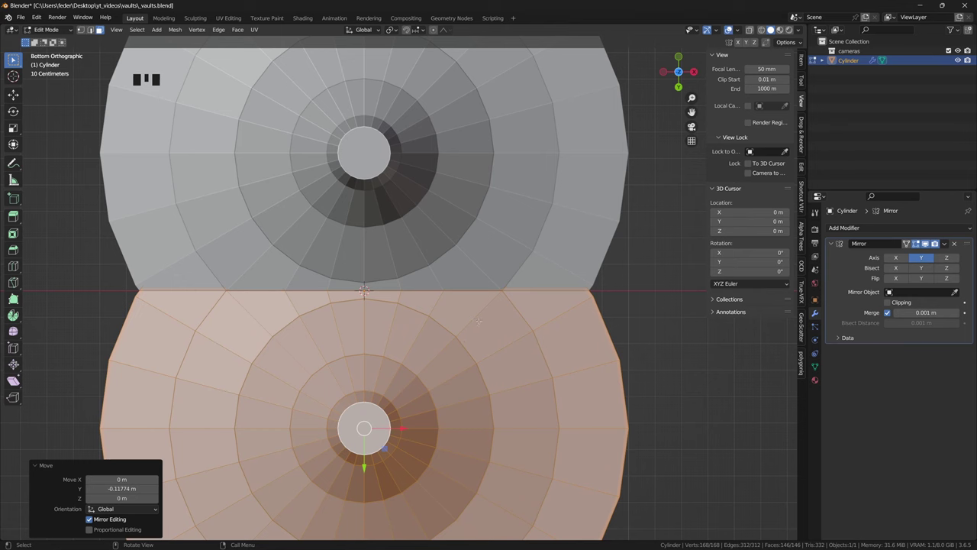
# Slide an edge loop along the funnel so the mirrored copy meets it edge to edge.
pyautogui.press('ctrl+r')
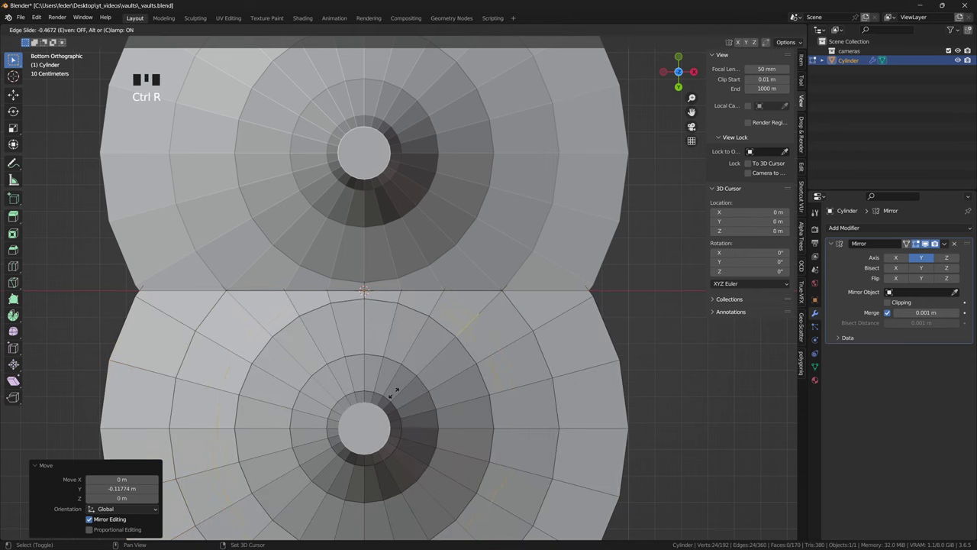
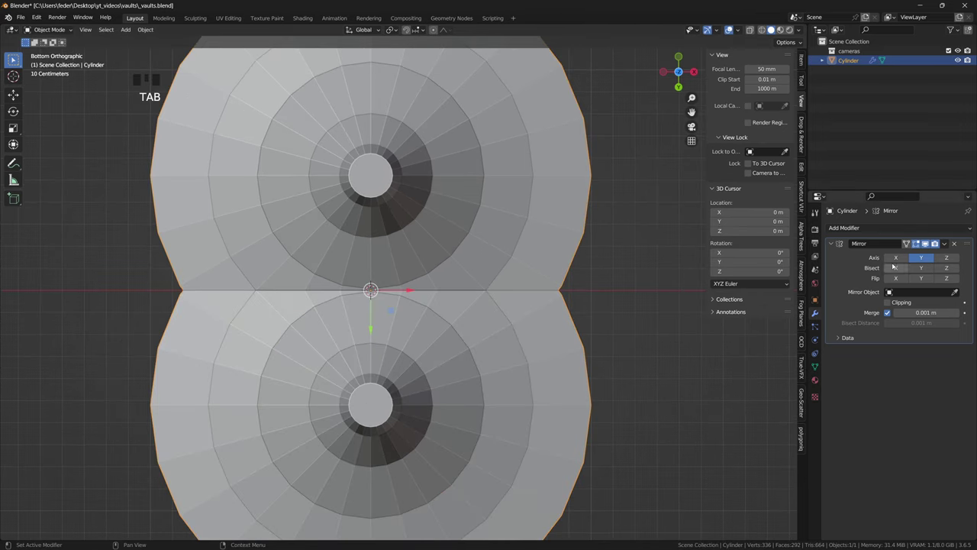
# Remove the Mirror modifier and add a cutter cube moved -1 along Y.
pyautogui.click(958, 242)
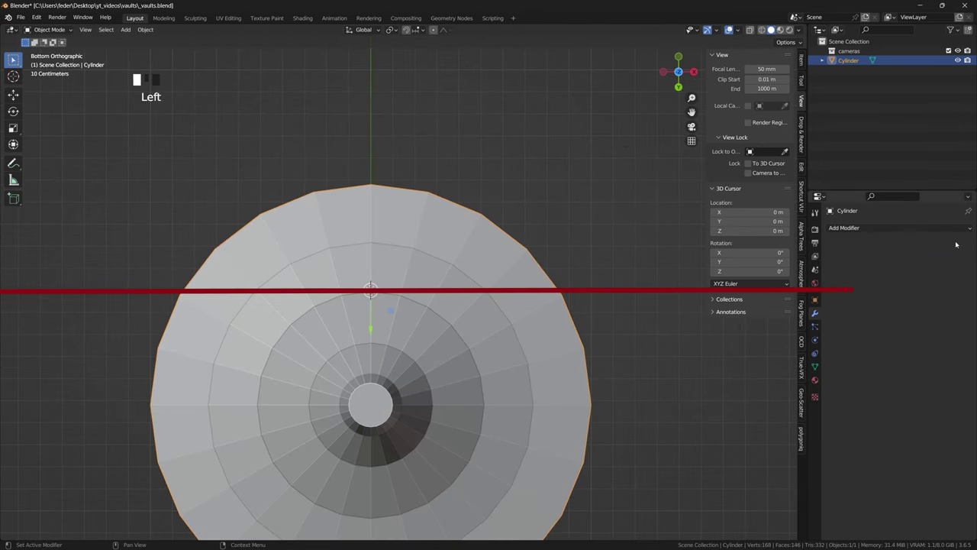
pyautogui.scroll(-3)
pyautogui.press('shift+a')
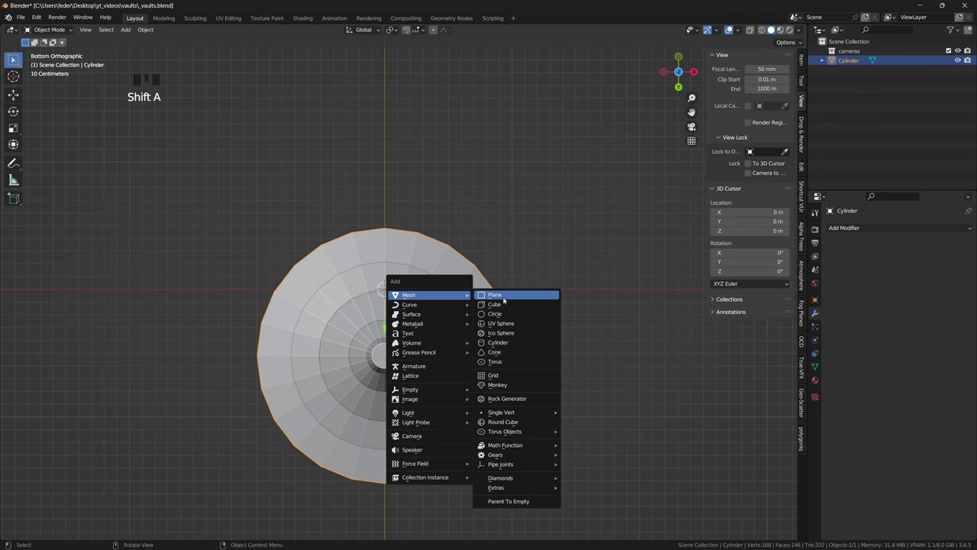
pyautogui.click(410, 33)
pyautogui.press('Tab')
pyautogui.scroll(3)
pyautogui.press('g')
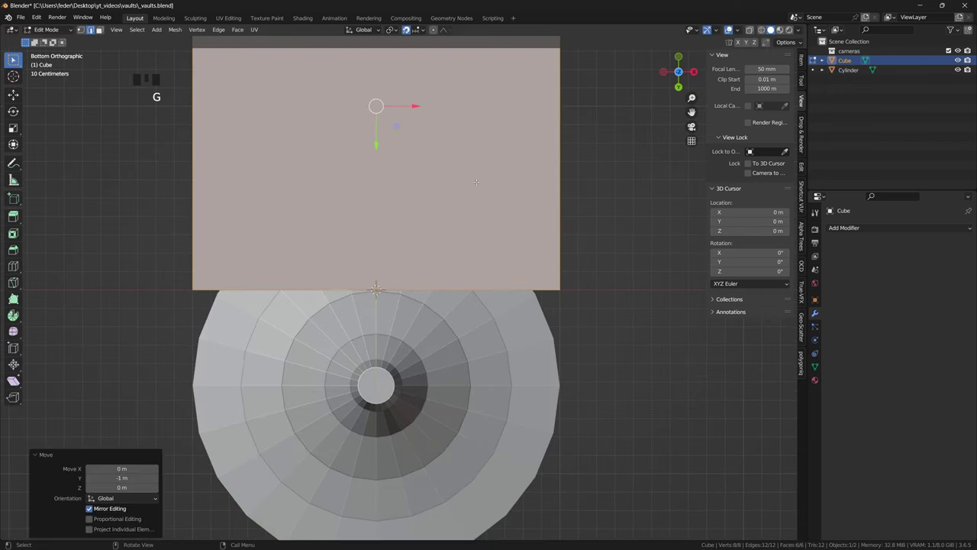
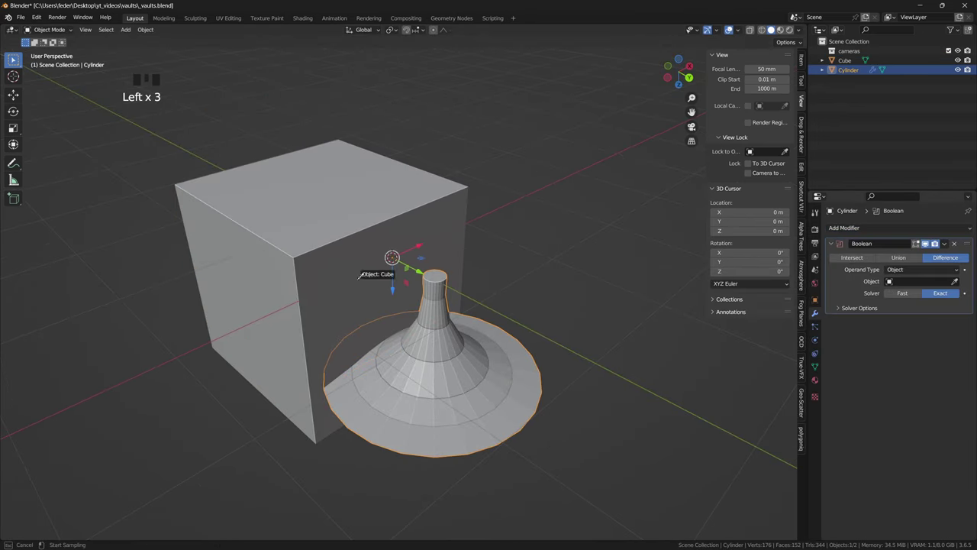
# Apply a Boolean Difference with the cube, delete the cutter and set the origin to the cursor.
pyautogui.press('ctrl+a')
pyautogui.click(323, 283)
pyautogui.press('Delete')
pyautogui.moveTo(450, 237); pyautogui.dragTo(458, 345)
pyautogui.press('shift+c')
pyautogui.press('shift+s')
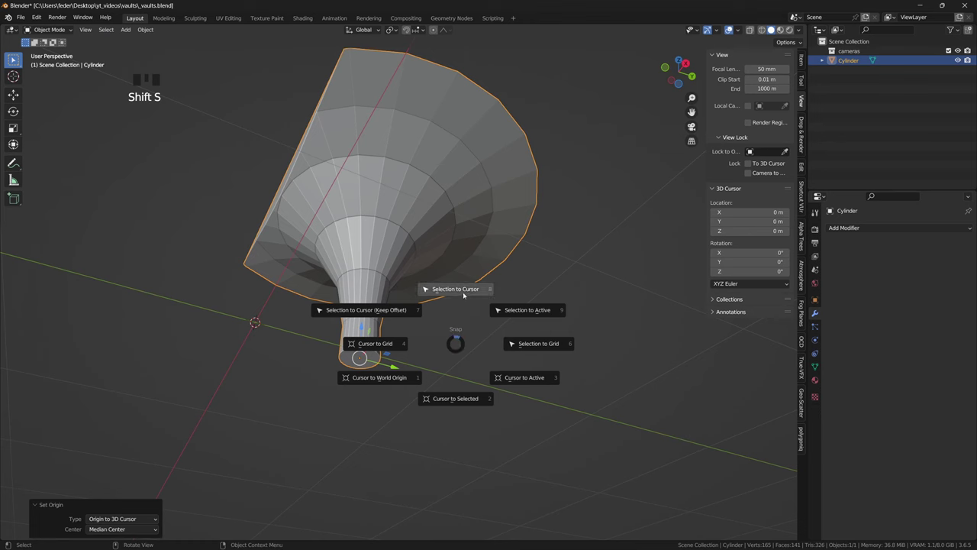
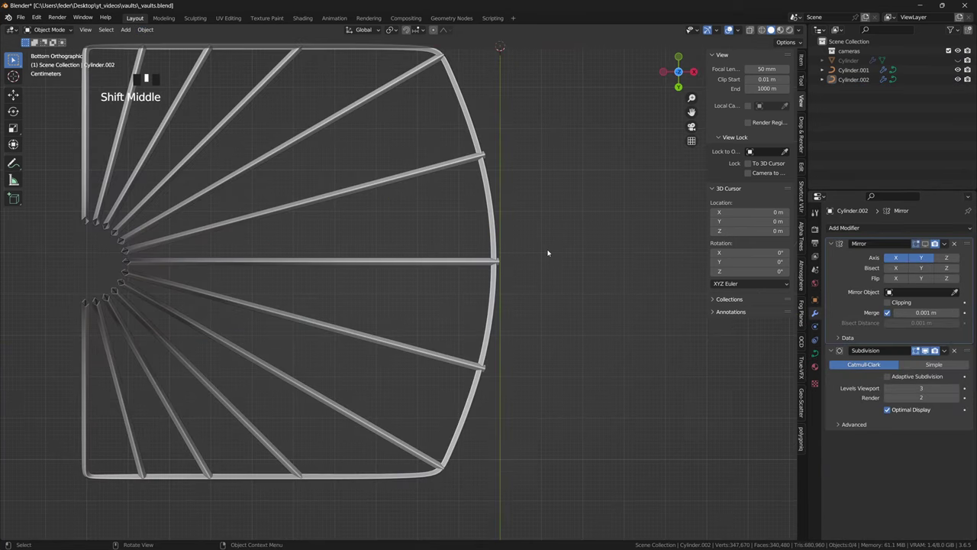
# Select the radiating rib curves and push their end points outward along the cone.
pyautogui.click(460, 263)
pyautogui.press('Tab')
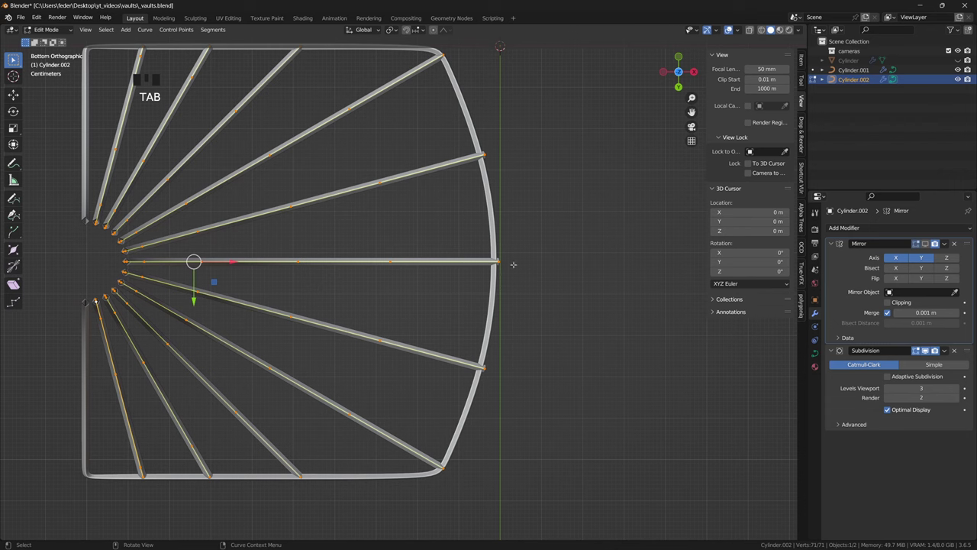
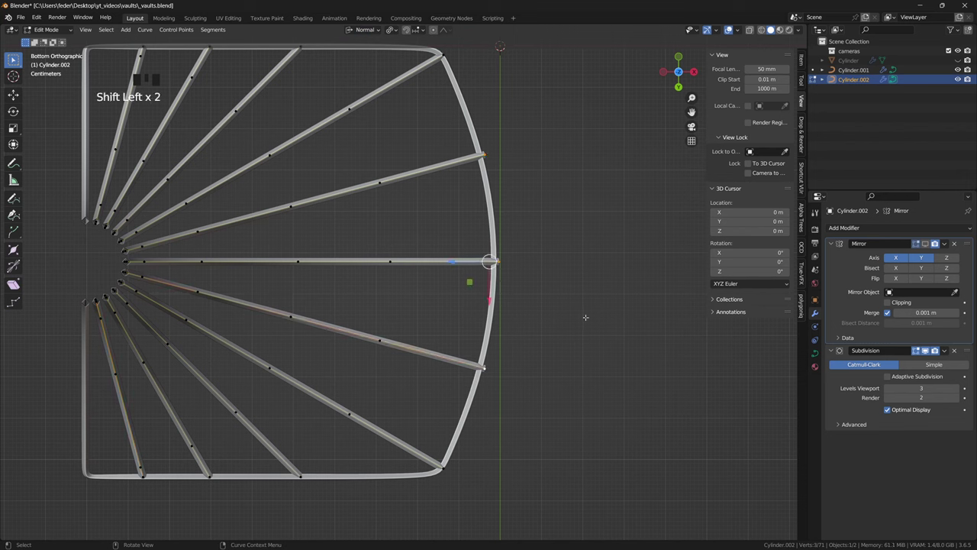
pyautogui.press('g')
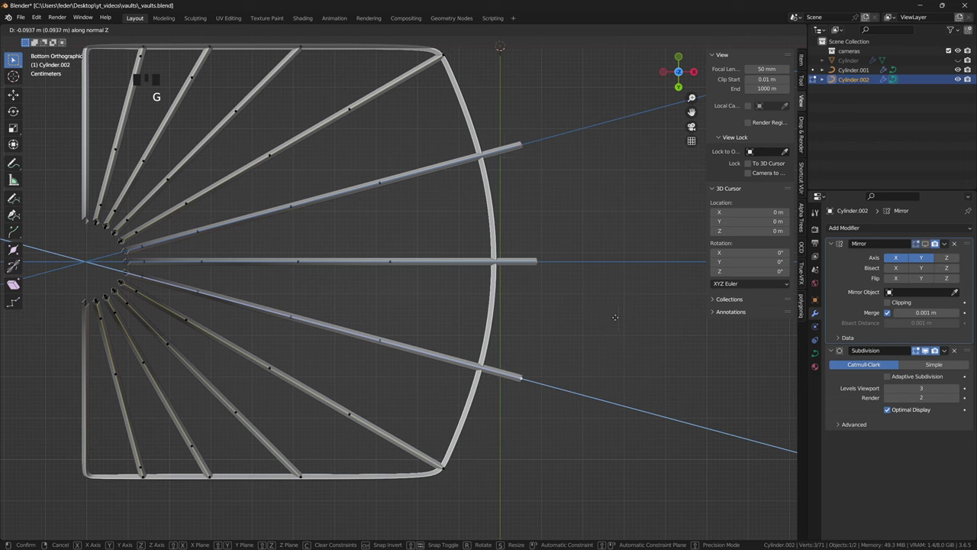
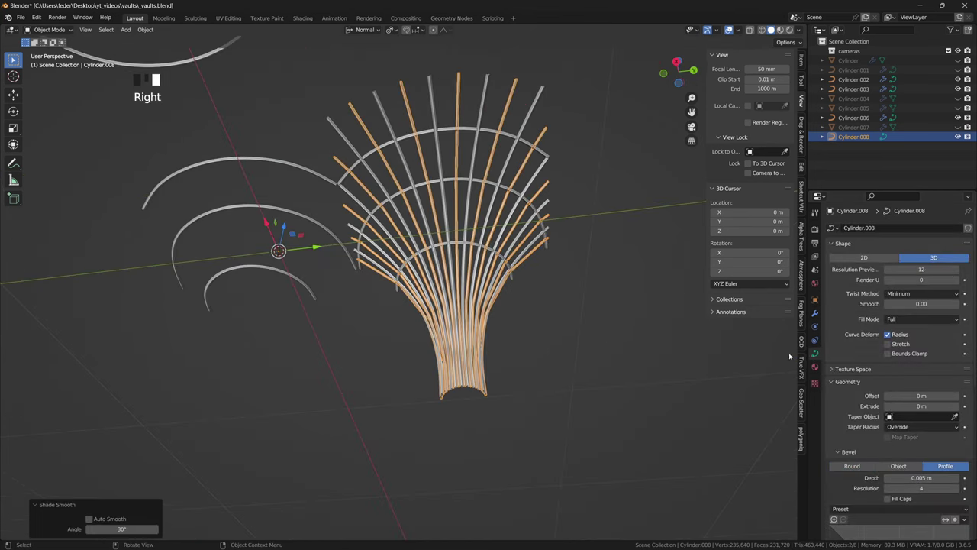
# Rotate the quatrefoil tracery into place and copy it onto another vault panel.
pyautogui.press('r')
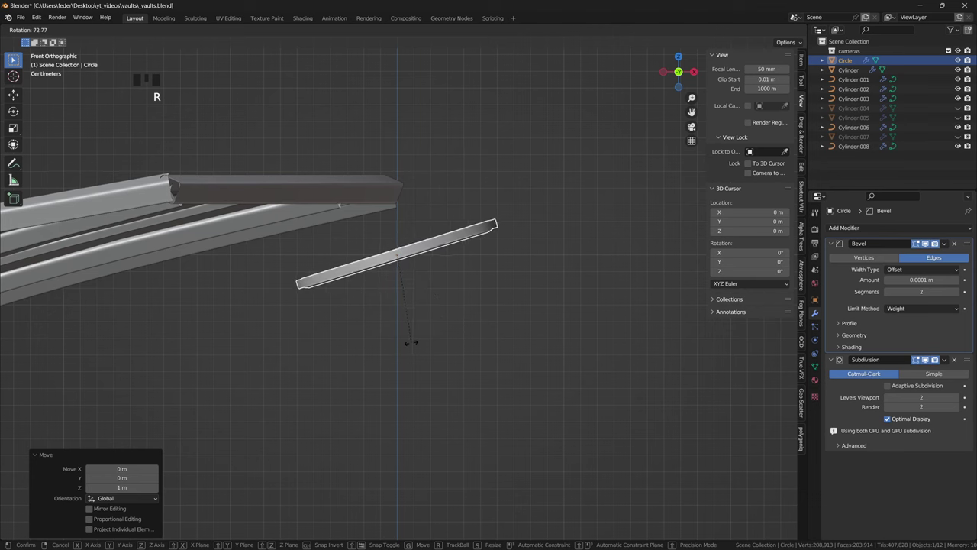
pyautogui.press('g')
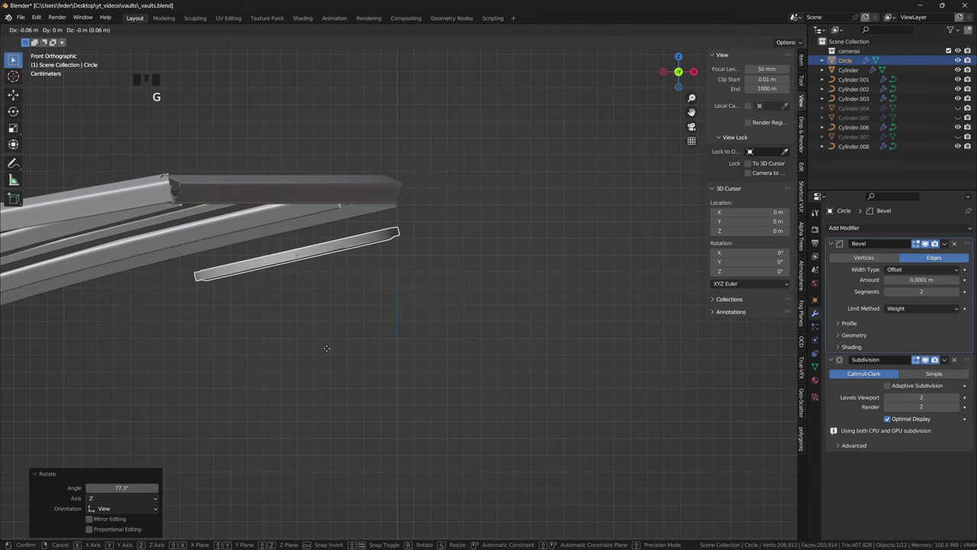
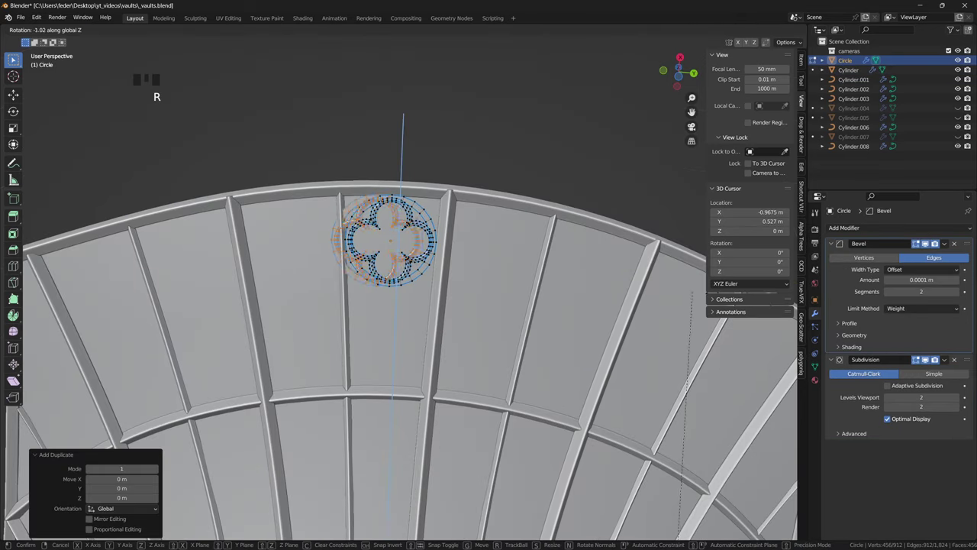
pyautogui.scroll(-3)
pyautogui.press('shift+d')
# Rotate and resize the cusp plane, duplicate it and extend the rib curve across the quadrant.
pyautogui.press('r')
pyautogui.press('s')
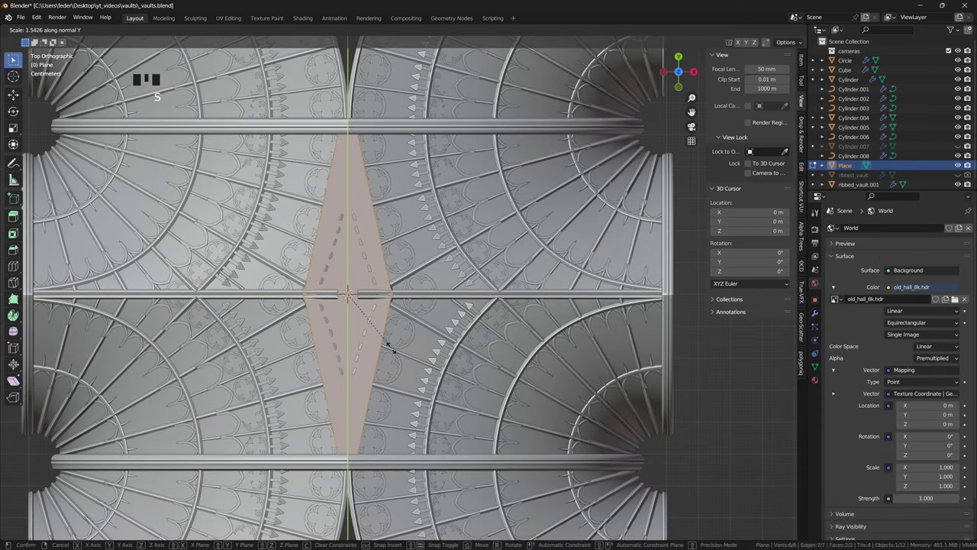
pyautogui.press('shift+d')
pyautogui.press('e')
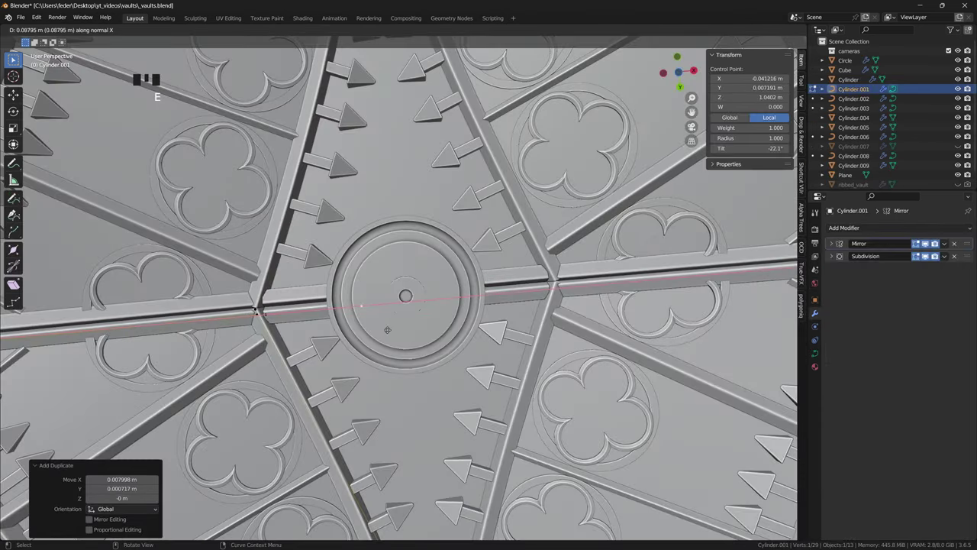
pyautogui.press('0')
pyautogui.moveTo(645, 356); pyautogui.dragTo(823, 77)
pyautogui.moveTo(838, 42); pyautogui.dragTo(859, 59)
pyautogui.scroll(-3)
pyautogui.click(867, 180)
pyautogui.scroll(3)
pyautogui.click(852, 73)
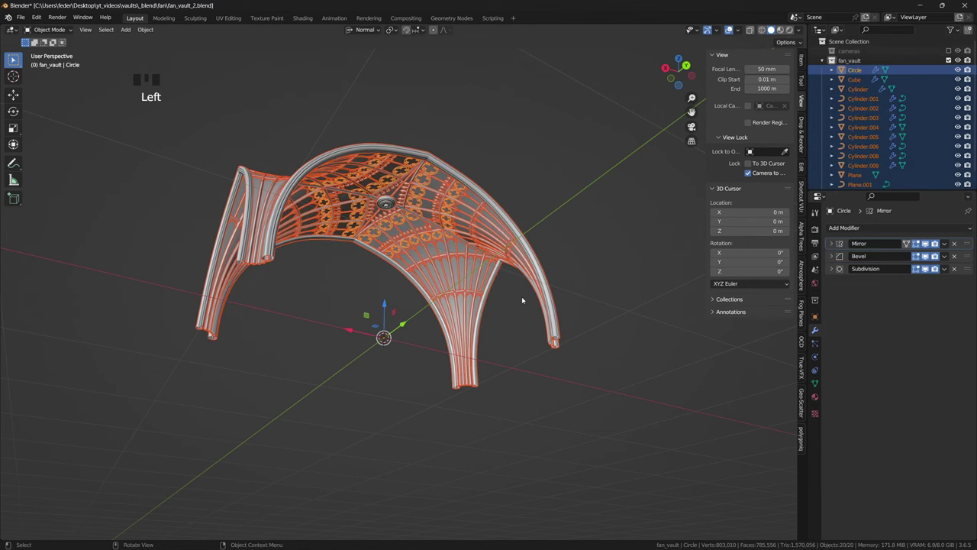
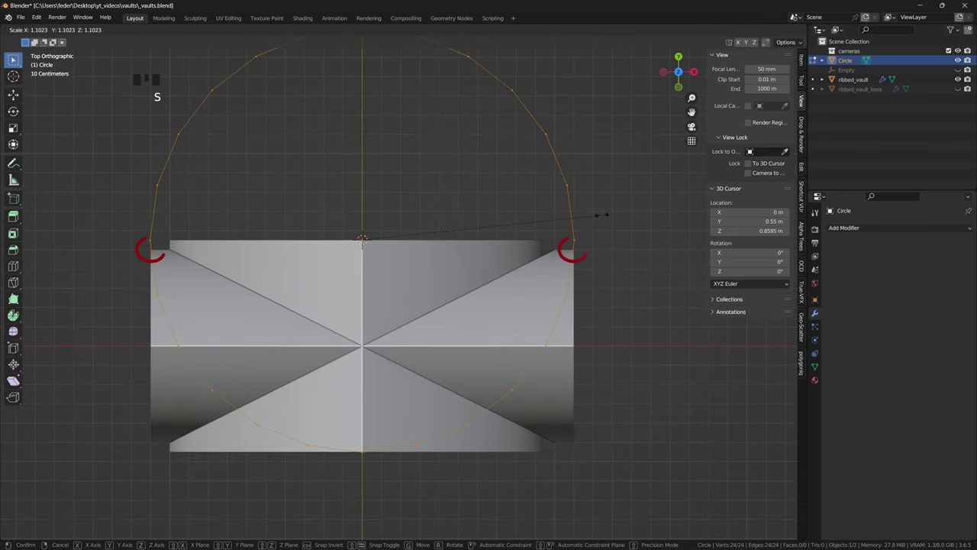
# Lower the enlarged circle outline down to the vault's base along Z.
pyautogui.press('g')
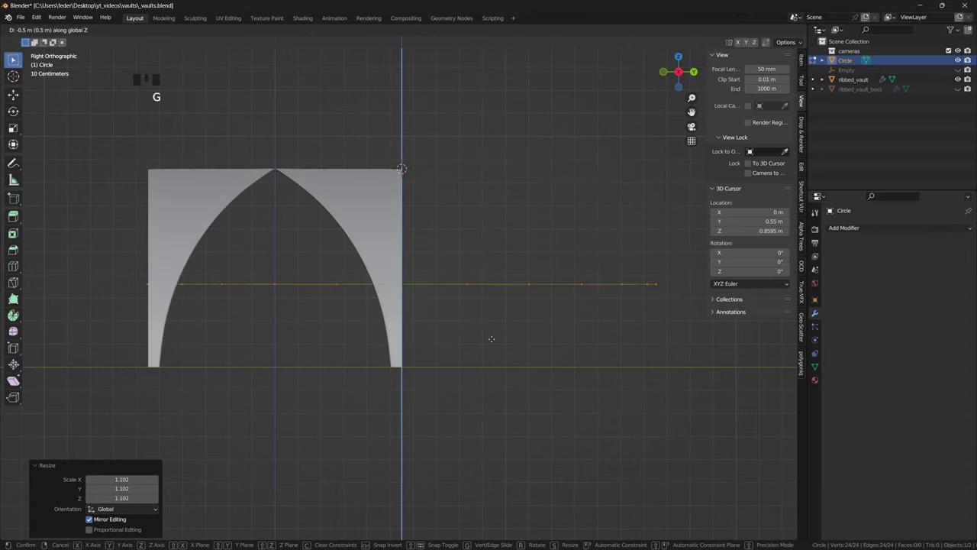
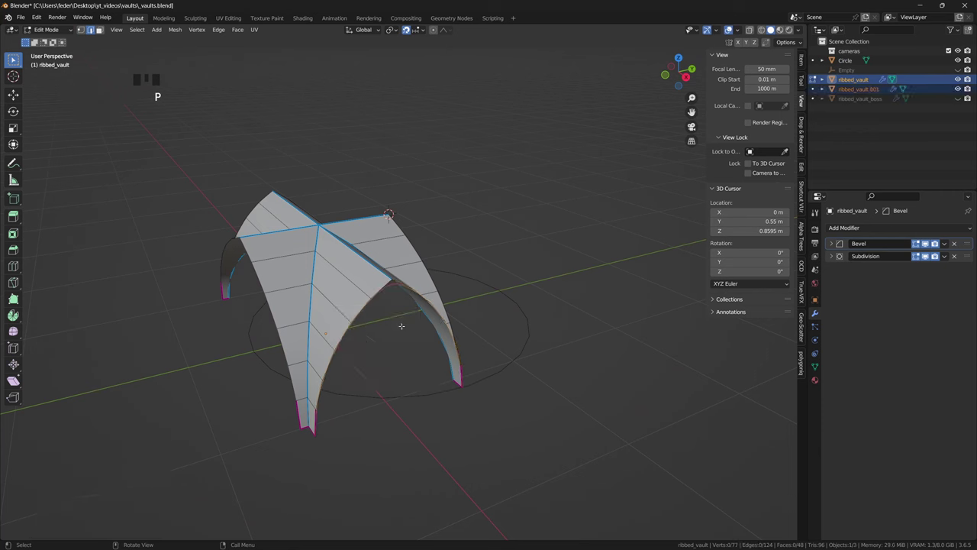
# Place the 3D cursor at the crown vertex and select the rib arch in the vault copy.
pyautogui.press('s')
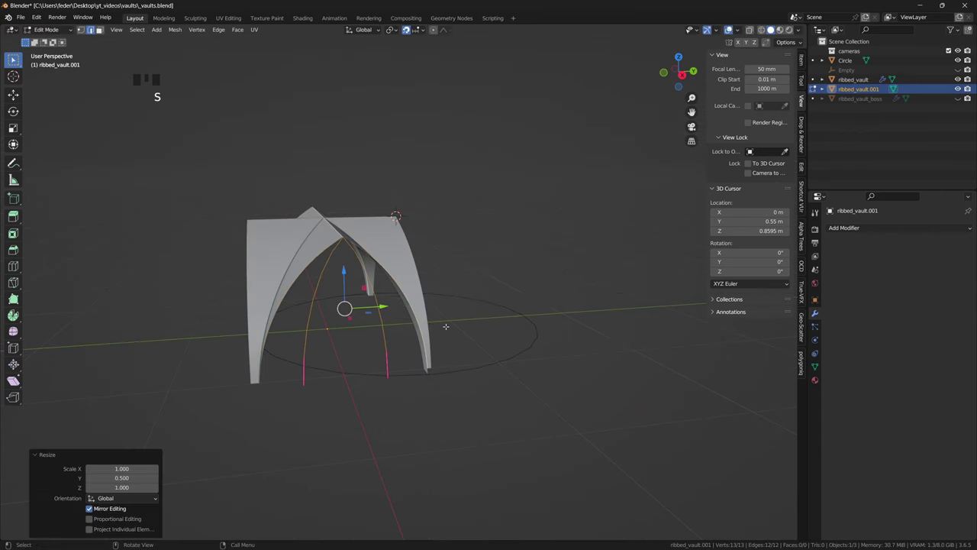
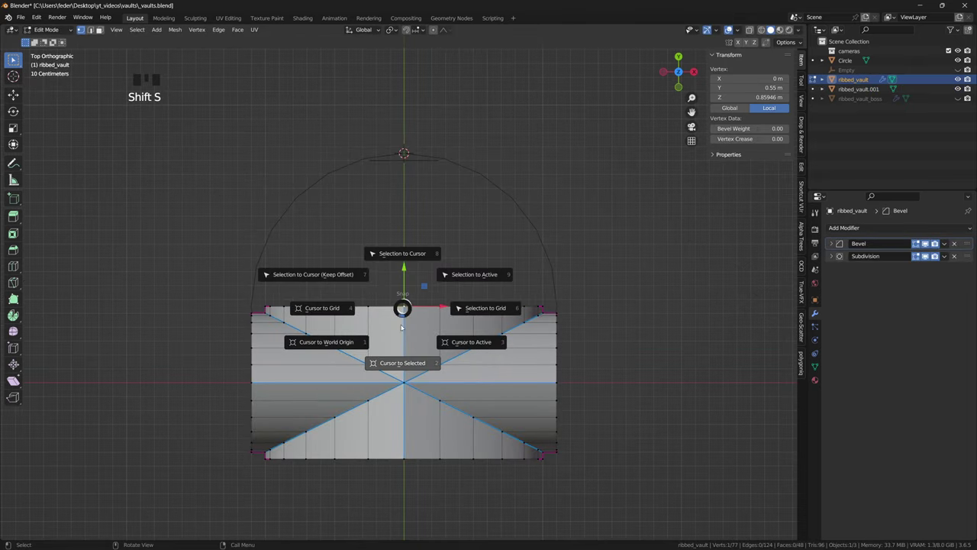
pyautogui.press('Tab')
pyautogui.click(411, 161)
pyautogui.moveTo(394, 30); pyautogui.dragTo(443, 168)
pyautogui.press('Tab')
# Duplicate the rib arch and rotate the copies around the apse centre along the circle outline.
pyautogui.press('r')
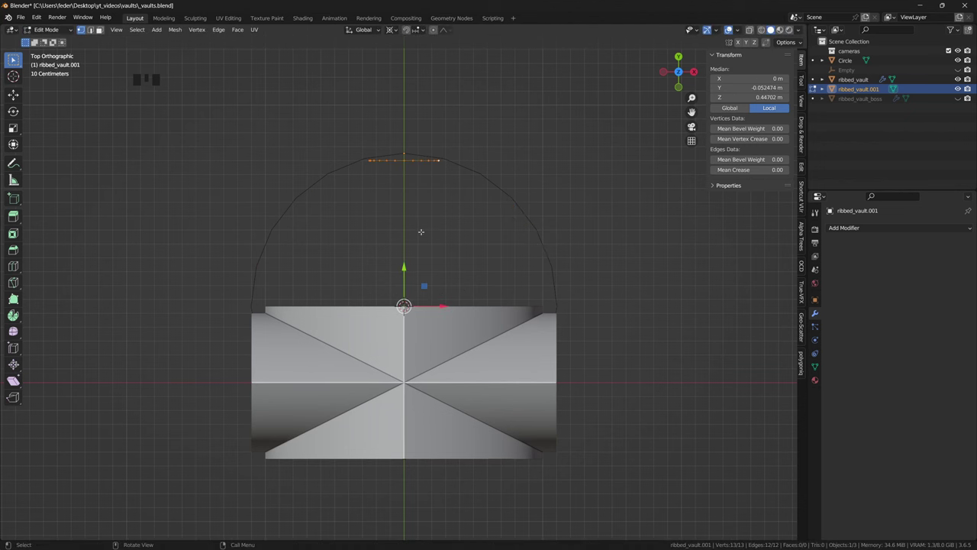
pyautogui.press('shift+d')
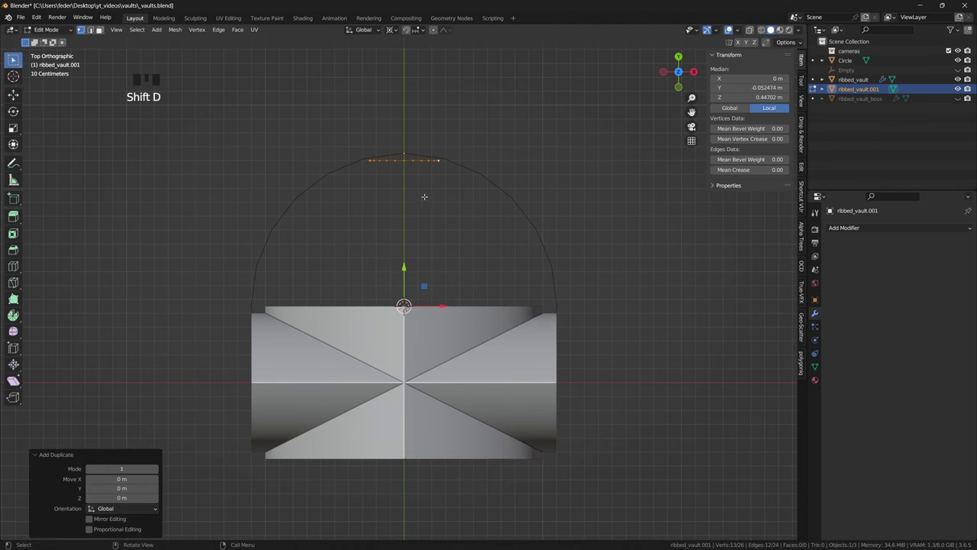
pyautogui.press('r')
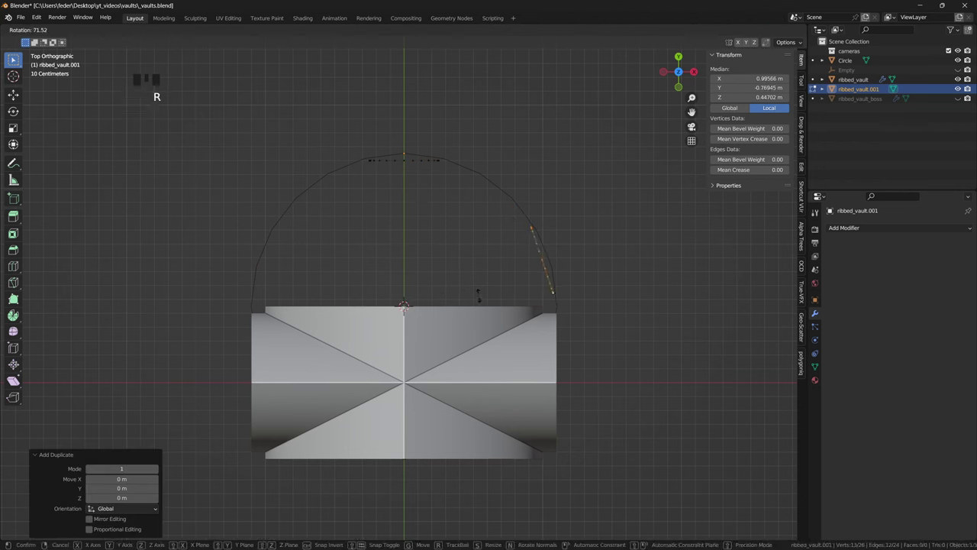
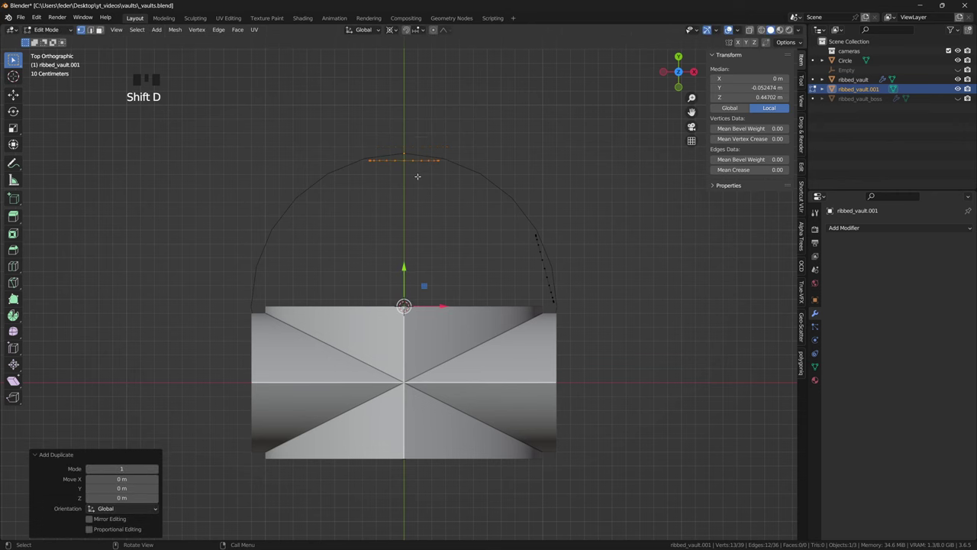
pyautogui.press('r')
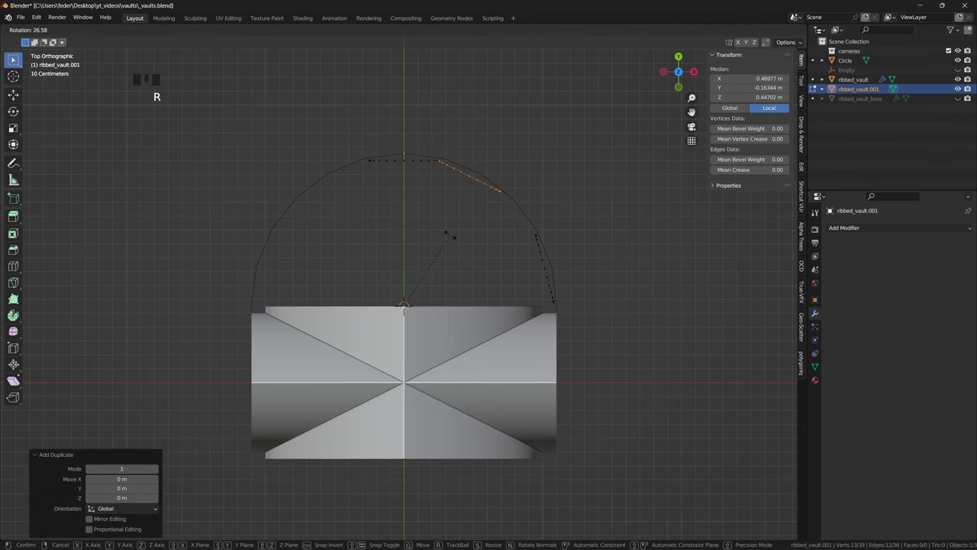
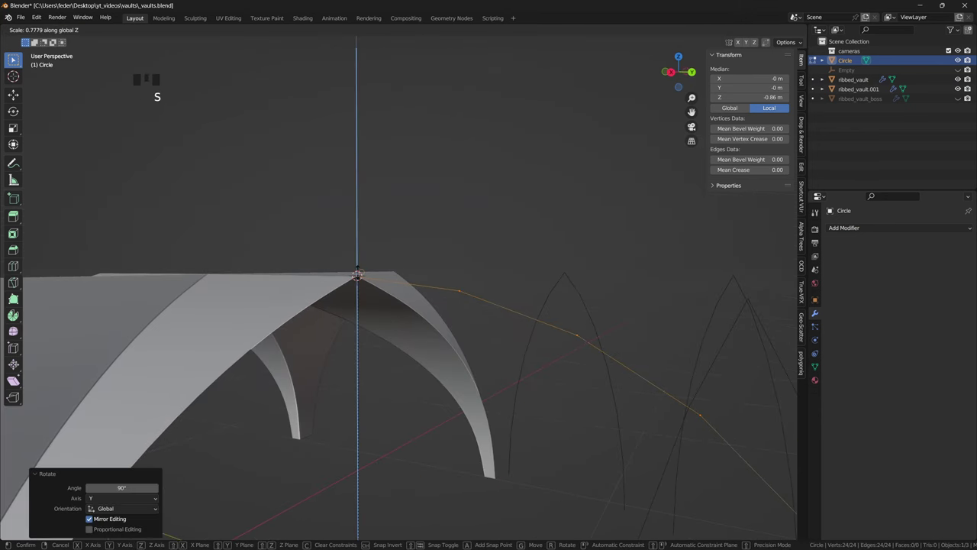
# Reshape the circle into an upright arch, then duplicate and rotate a rib line around the cursor.
pyautogui.press('b')
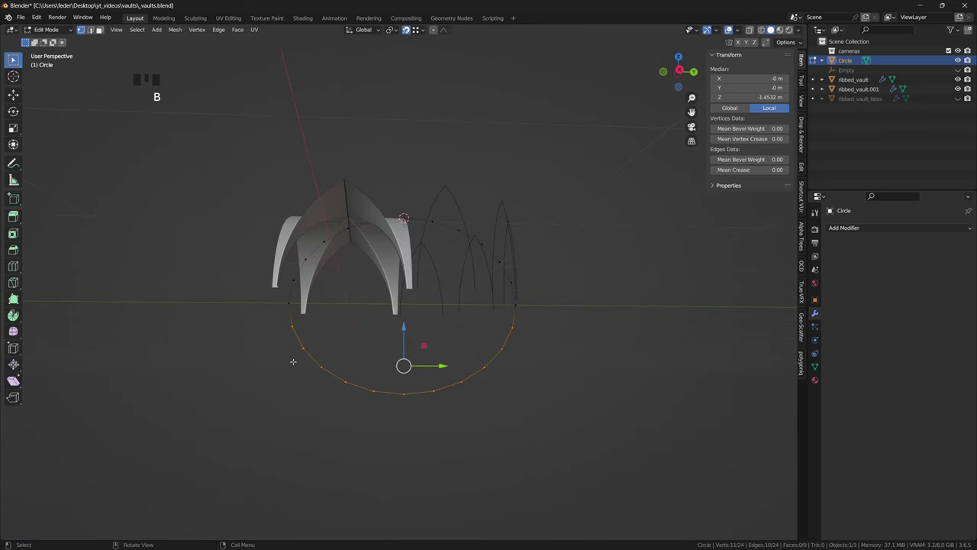
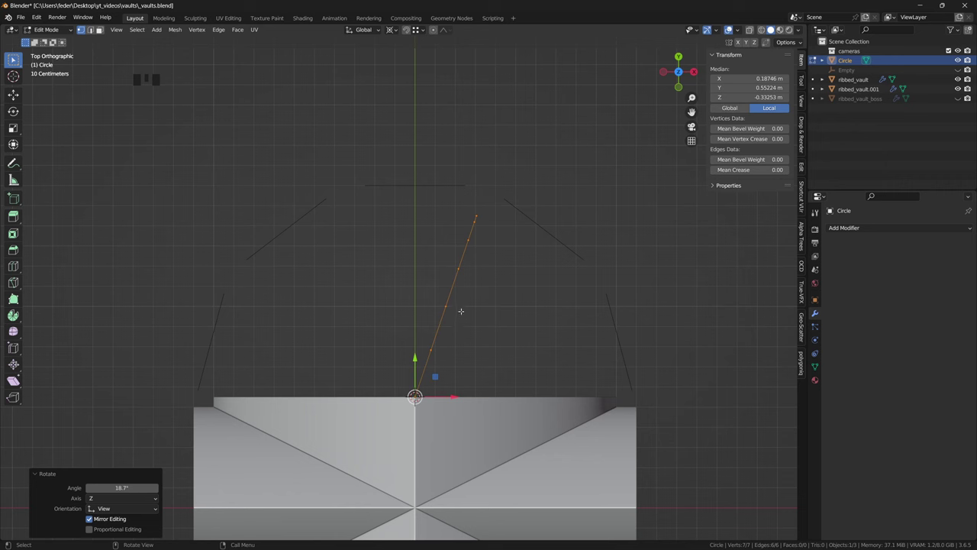
pyautogui.press('shift+d')
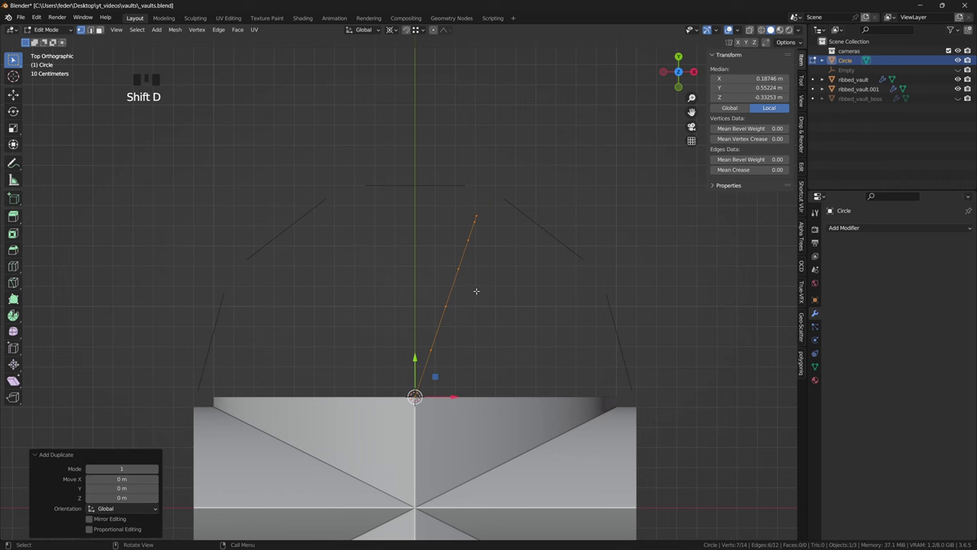
pyautogui.press('r')
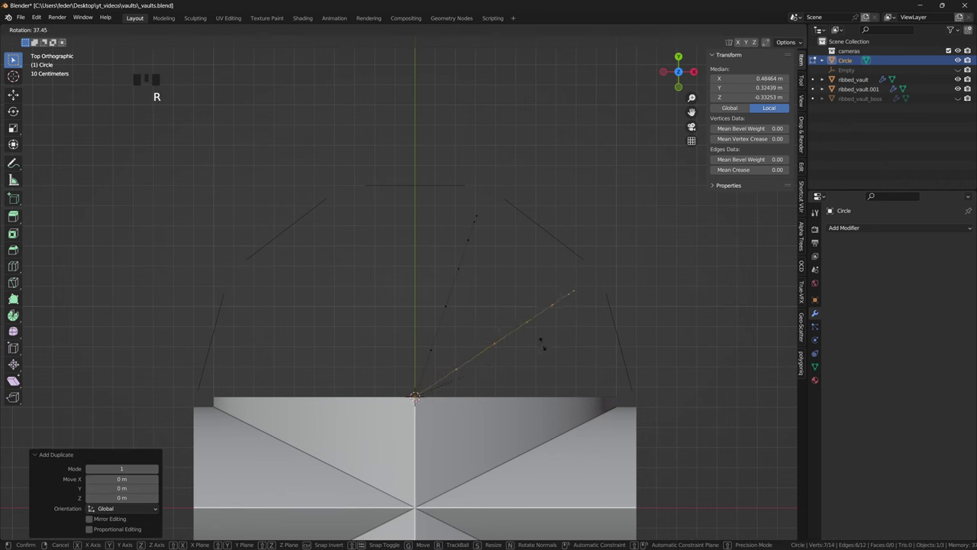
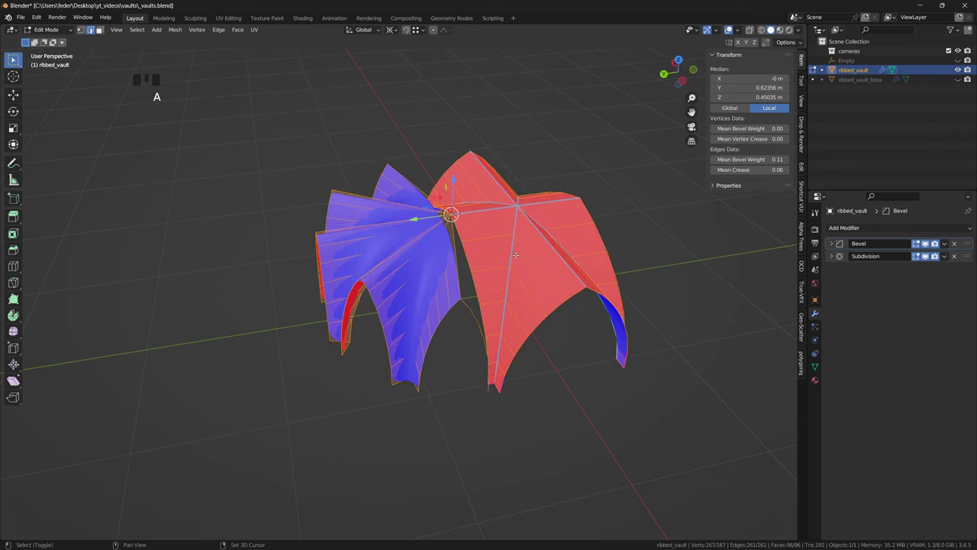
# Recalculate normals to hide the face-orientation colouring on the merged apse vault.
pyautogui.press('shift+n')
pyautogui.press('c')
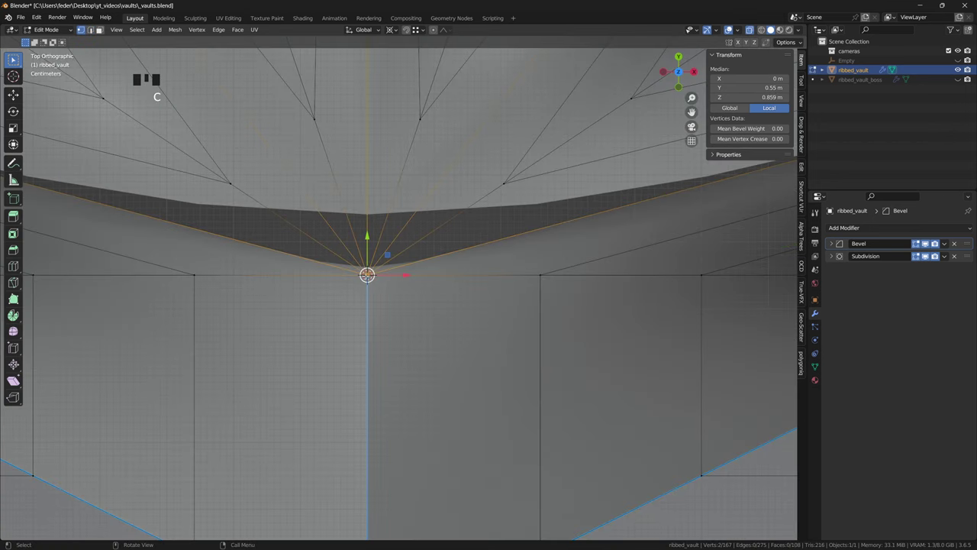